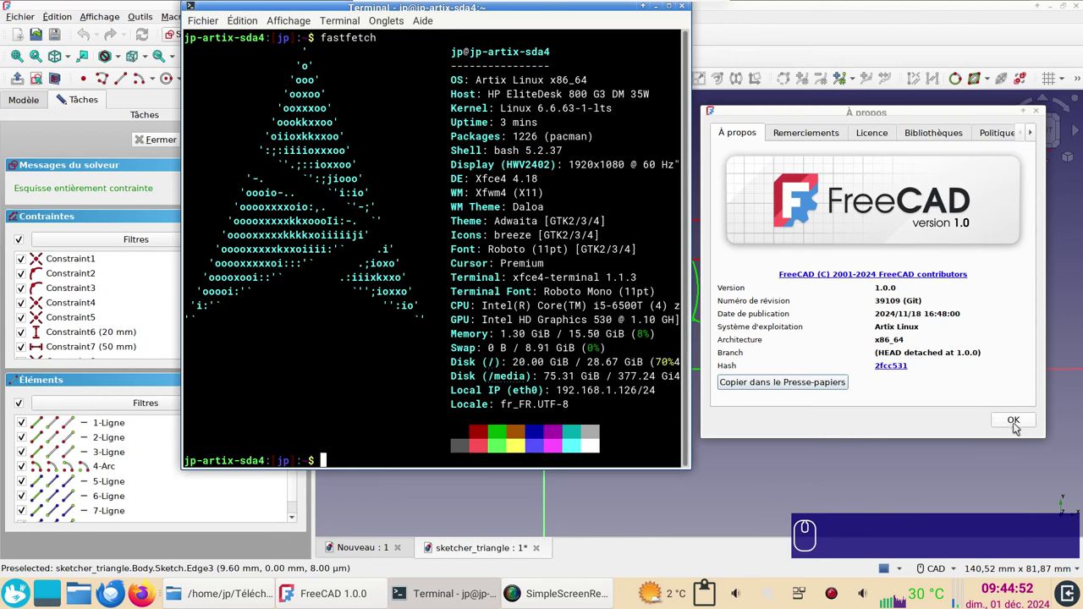
left_click(1021, 424)
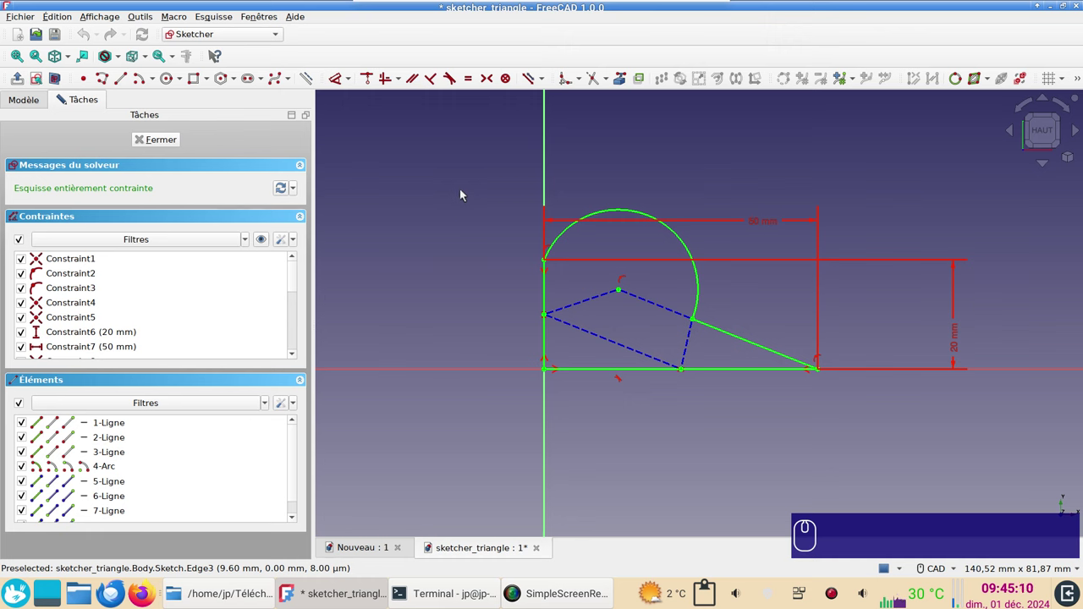
left_click(768, 463)
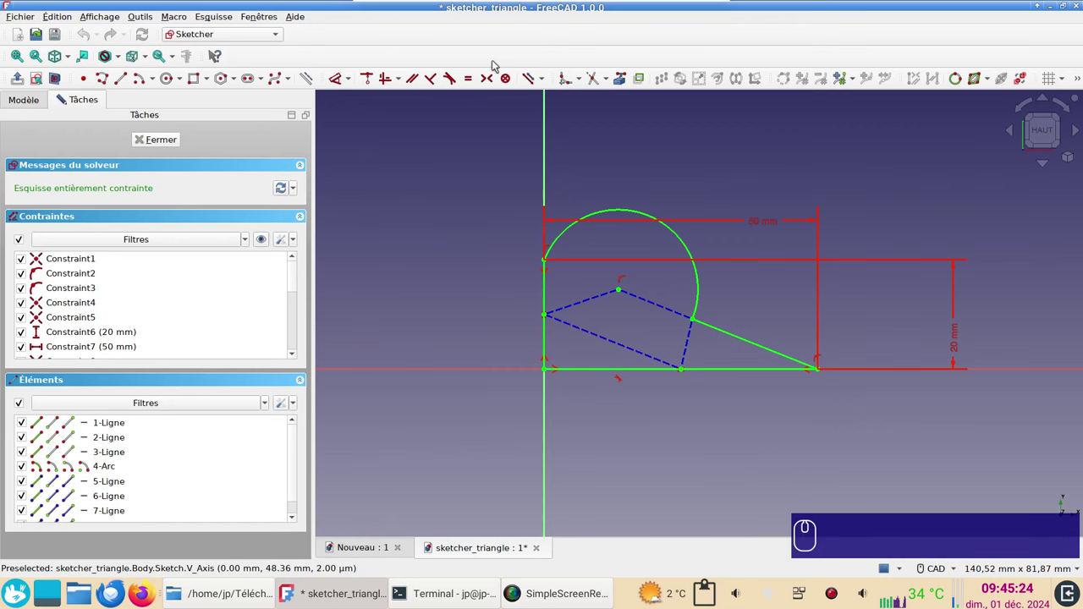
right_click(494, 59)
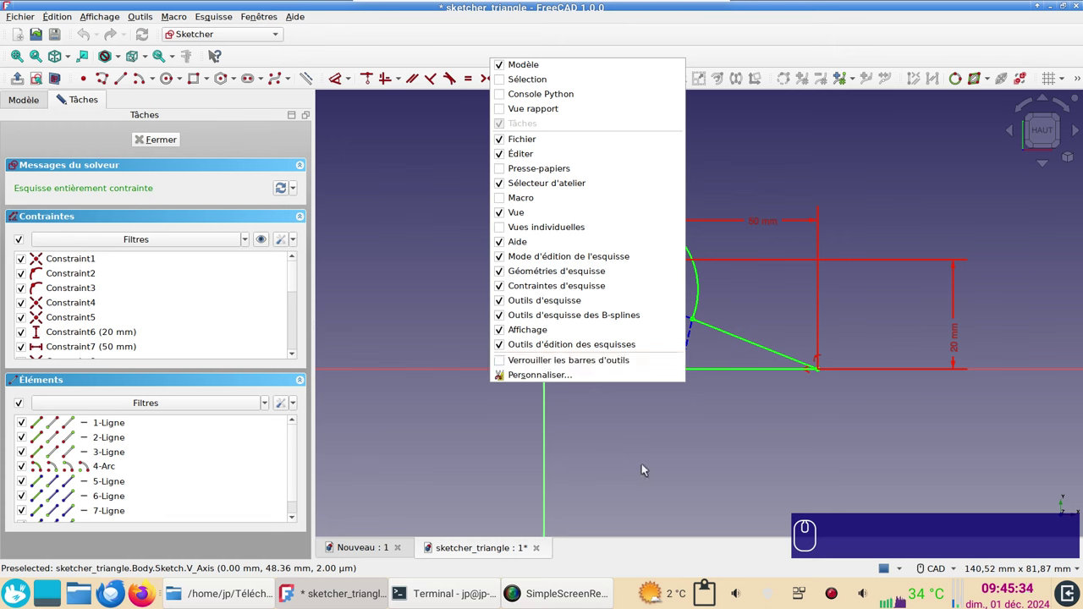
left_click(602, 426)
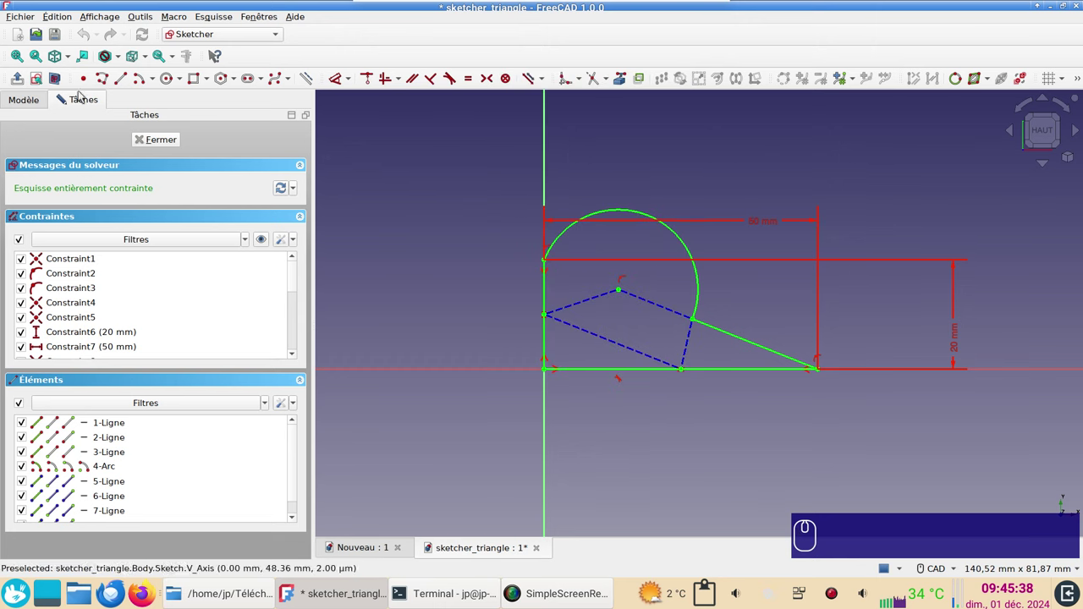
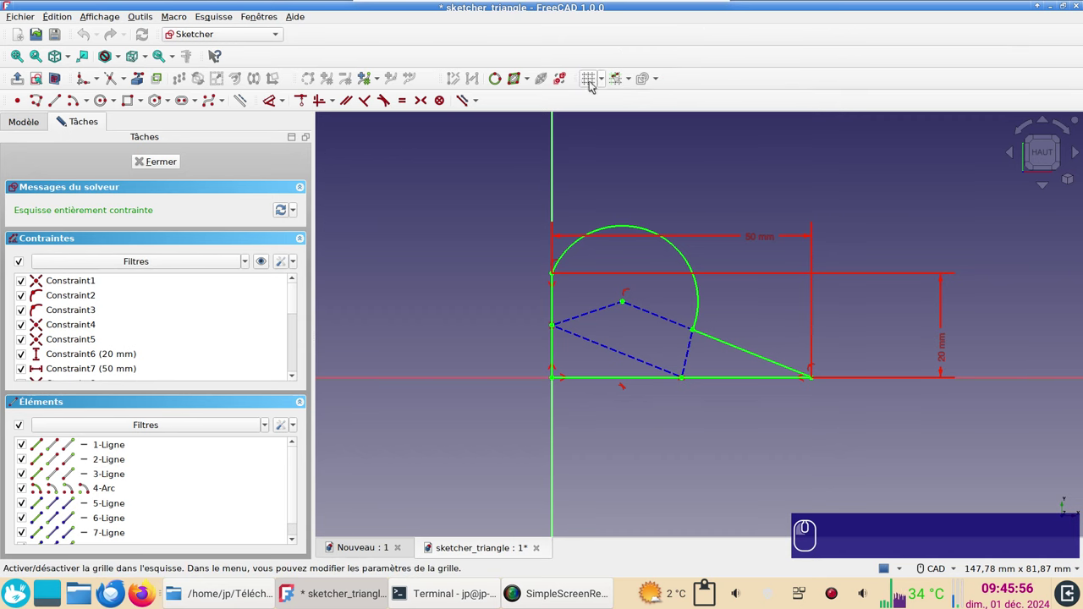
Adjust the toolbar layout from its context menu and switch to the Nouveau document with its pad.
right_click(495, 39)
left_click(551, 342)
left_click(525, 345)
left_click(834, 370)
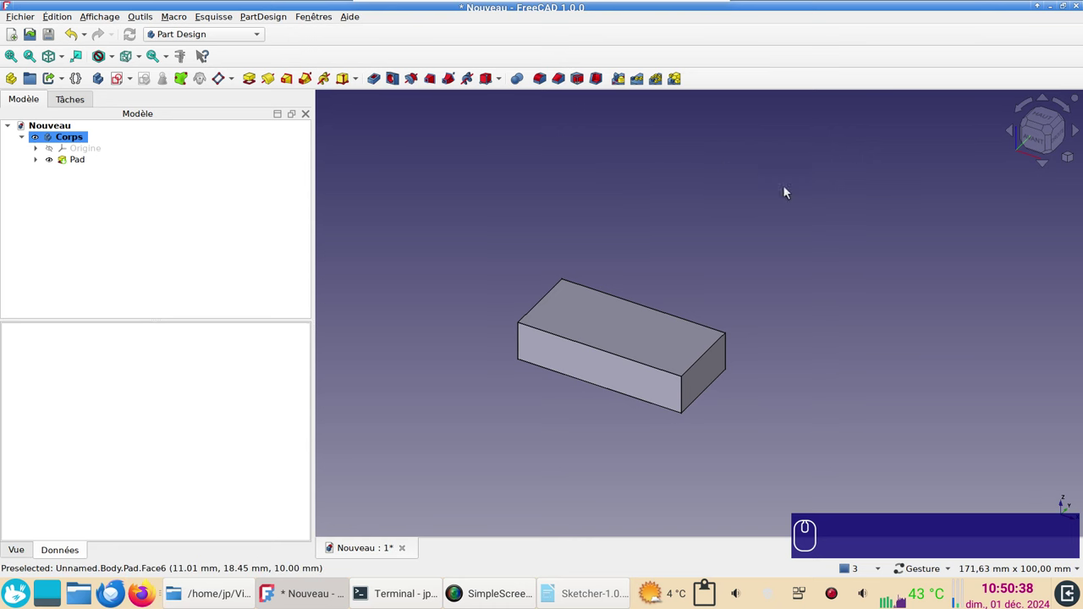
Enable the Vues individuelles toolbar, lock the toolbars in place, and pick the pad's top face.
right_click(497, 59)
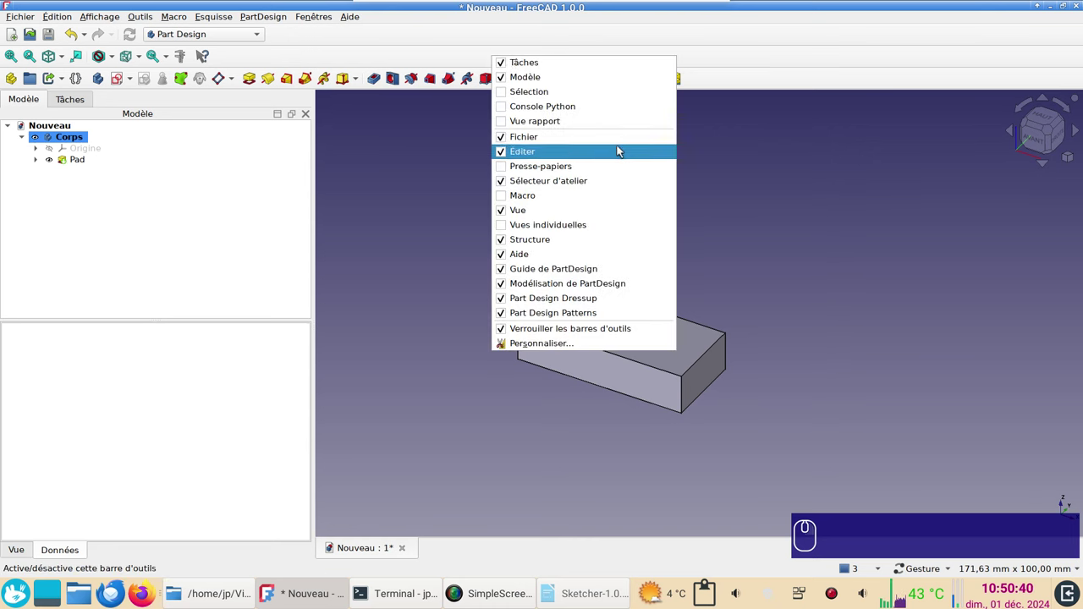
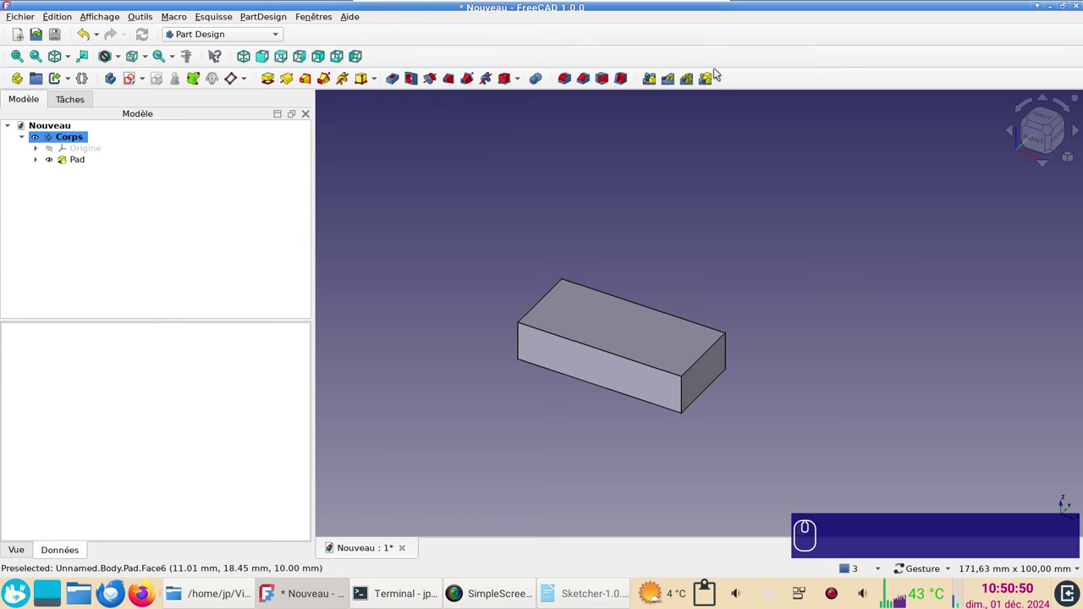
right_click(747, 82)
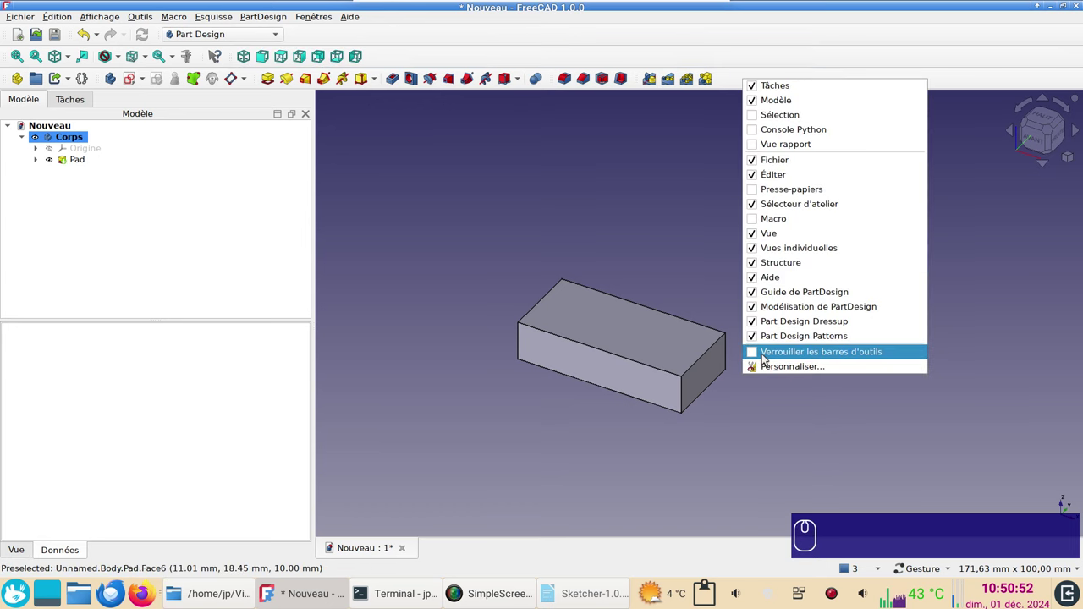
left_click(767, 357)
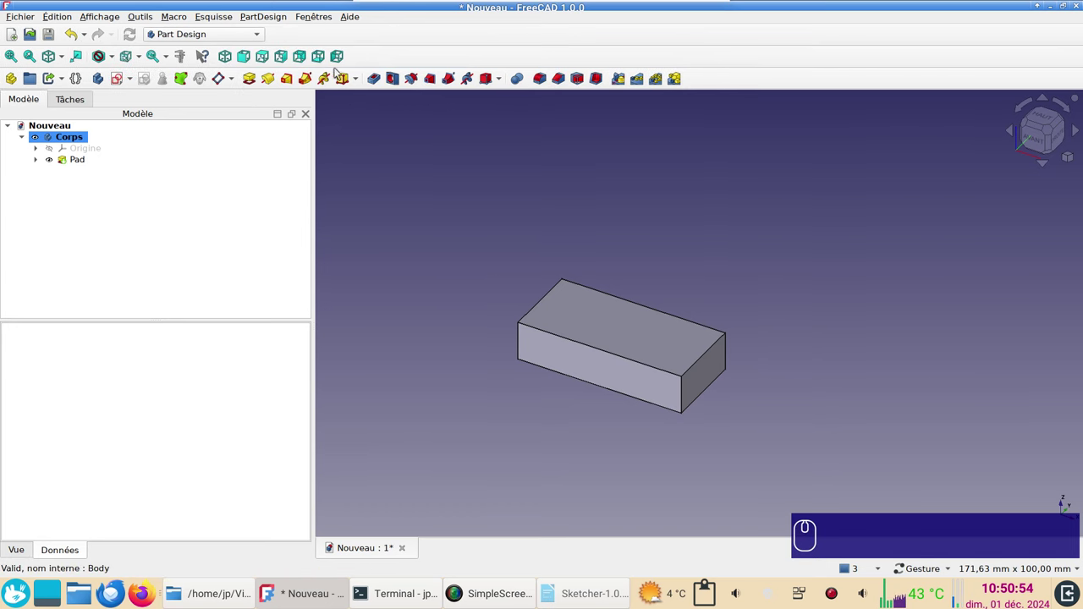
left_click(871, 471)
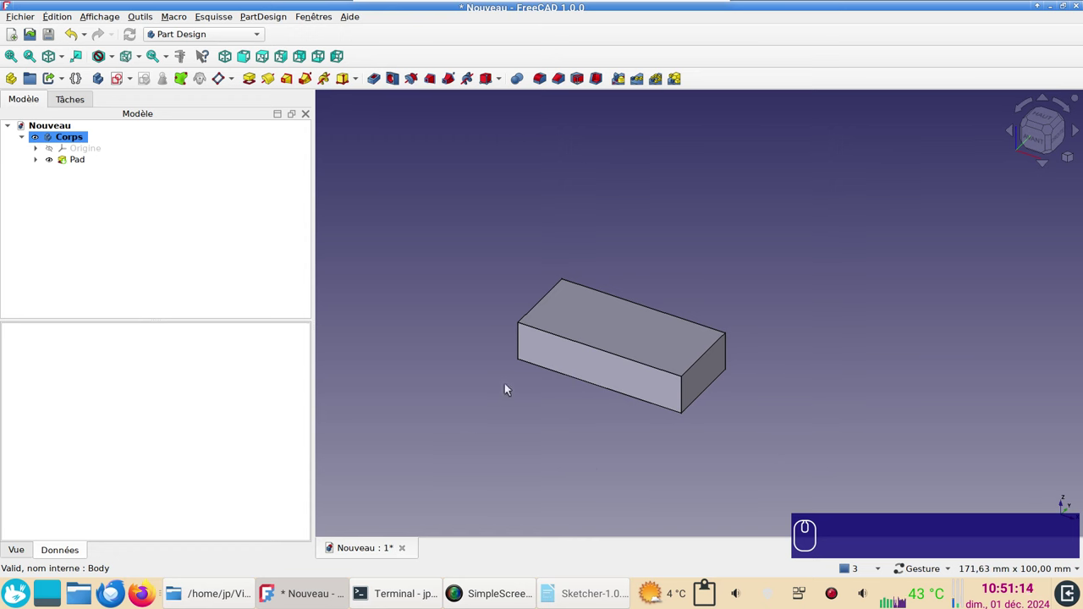
Create a sketch on the pad's top face and link its top edge as external geometry.
left_click(701, 351)
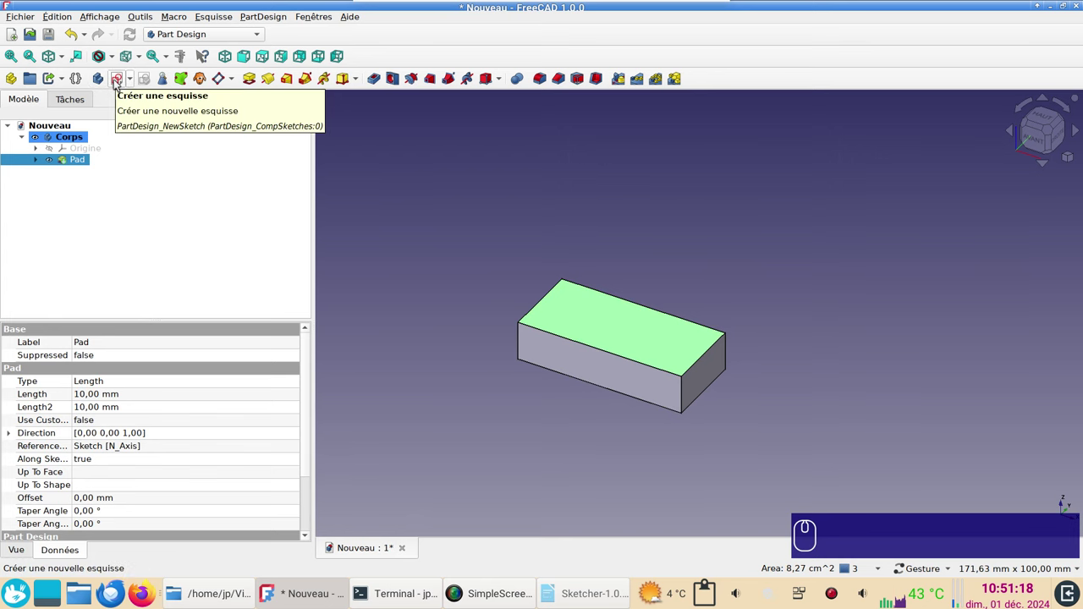
left_click(120, 83)
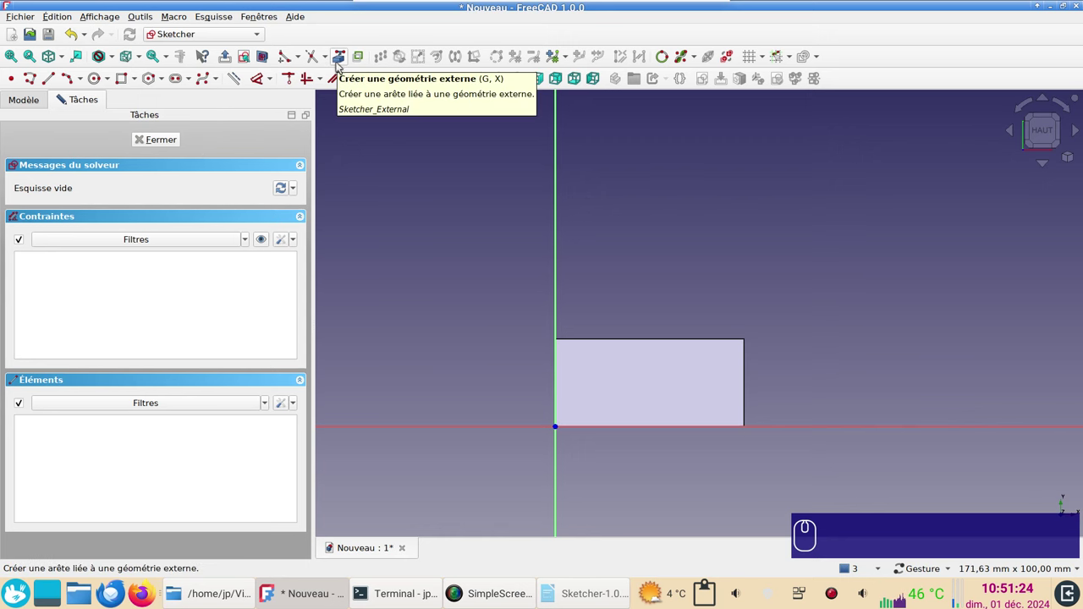
left_click(342, 64)
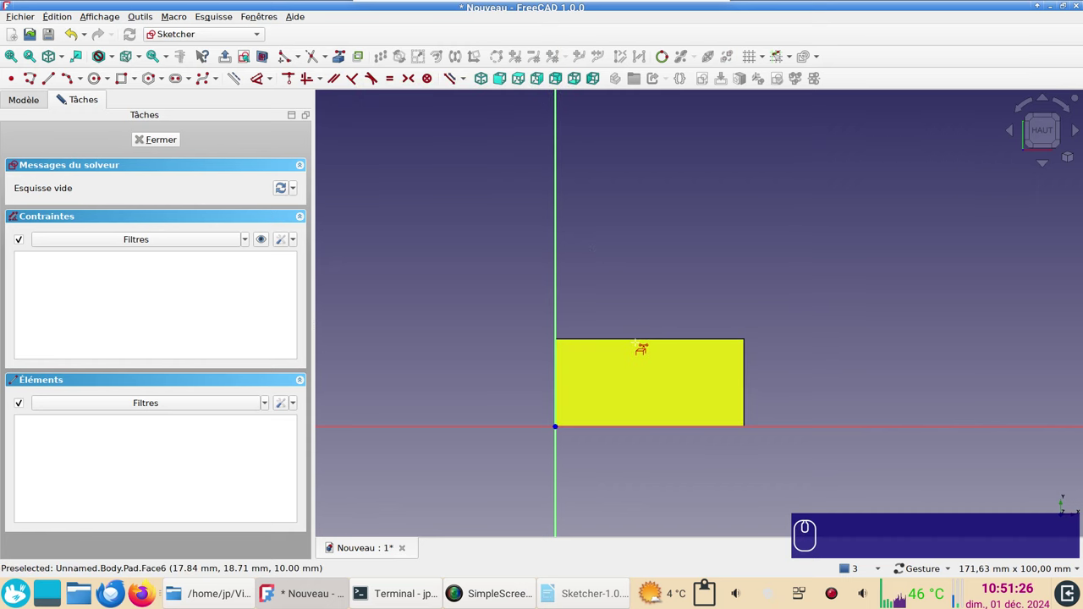
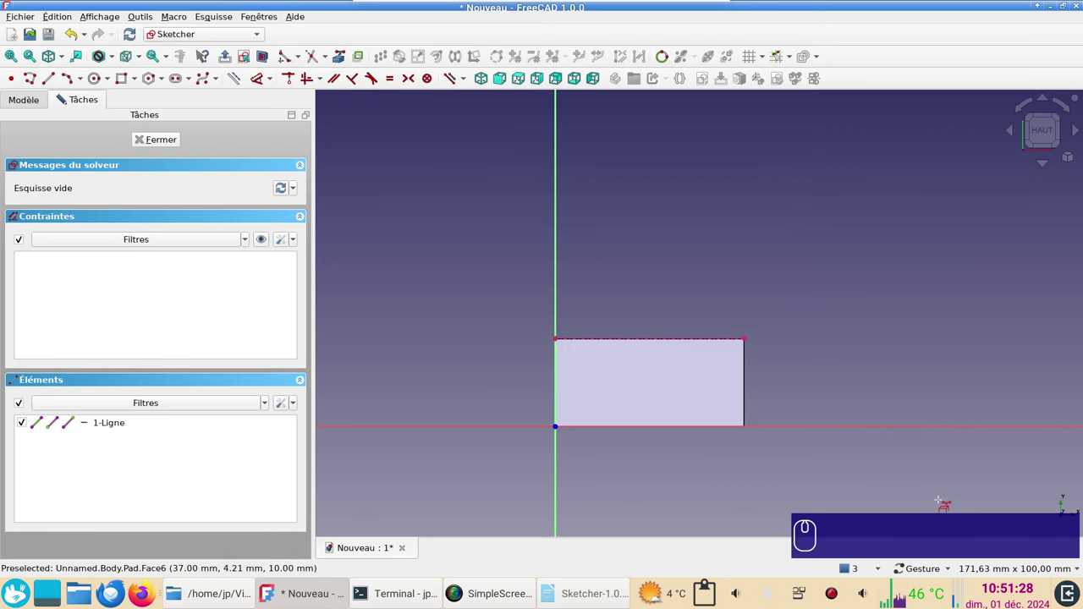
scroll("up", 3)
scroll("down", 3)
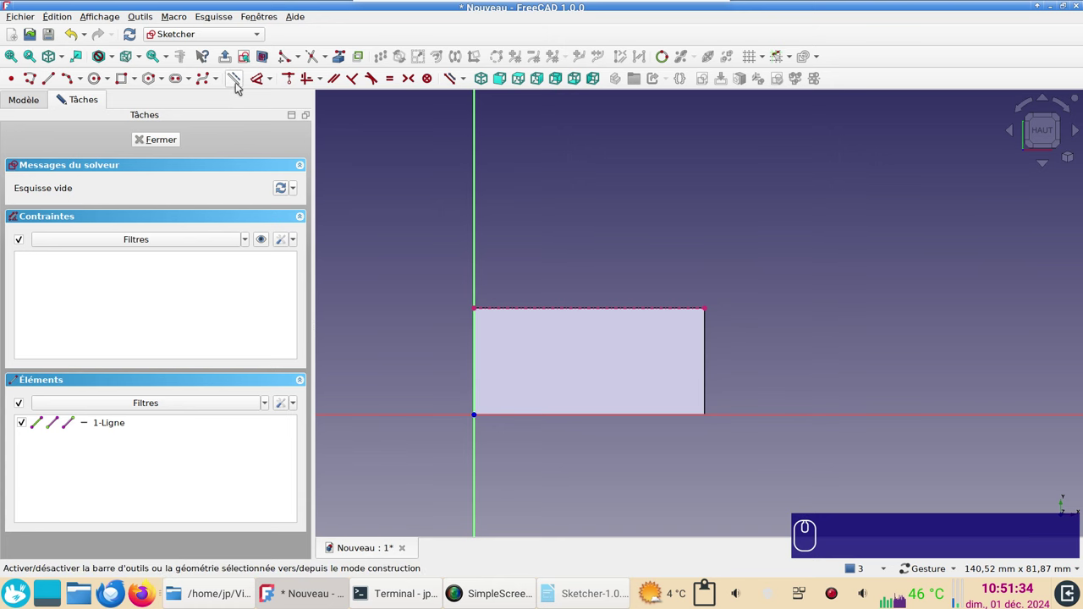
Draw dashed construction lines from the origin along the diagonal and along the bottom edge.
left_click(242, 86)
left_click(29, 28)
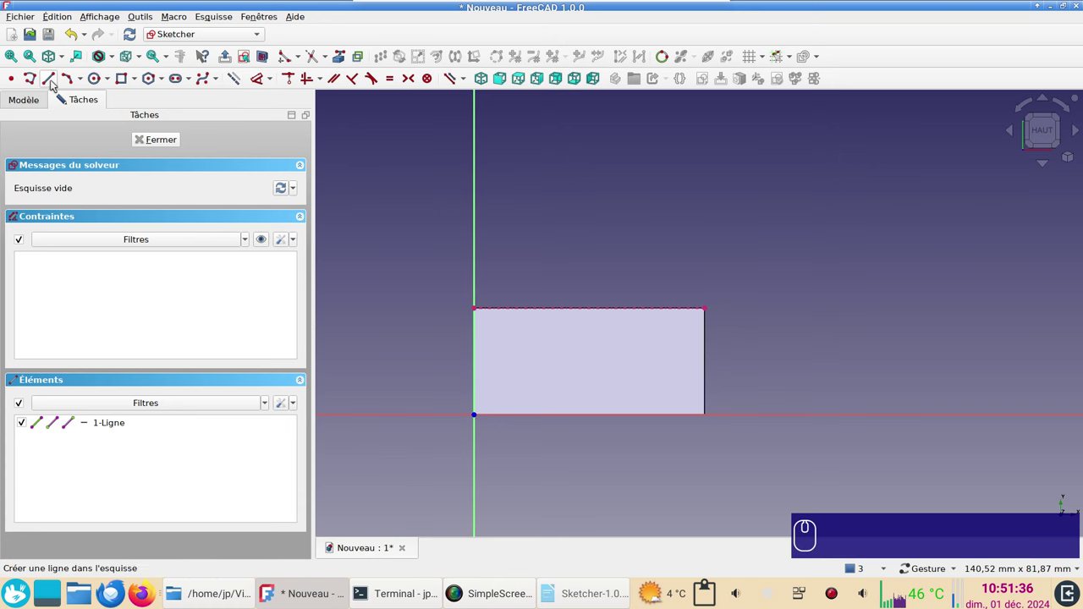
left_click(57, 84)
left_click(30, 28)
left_click(30, 28)
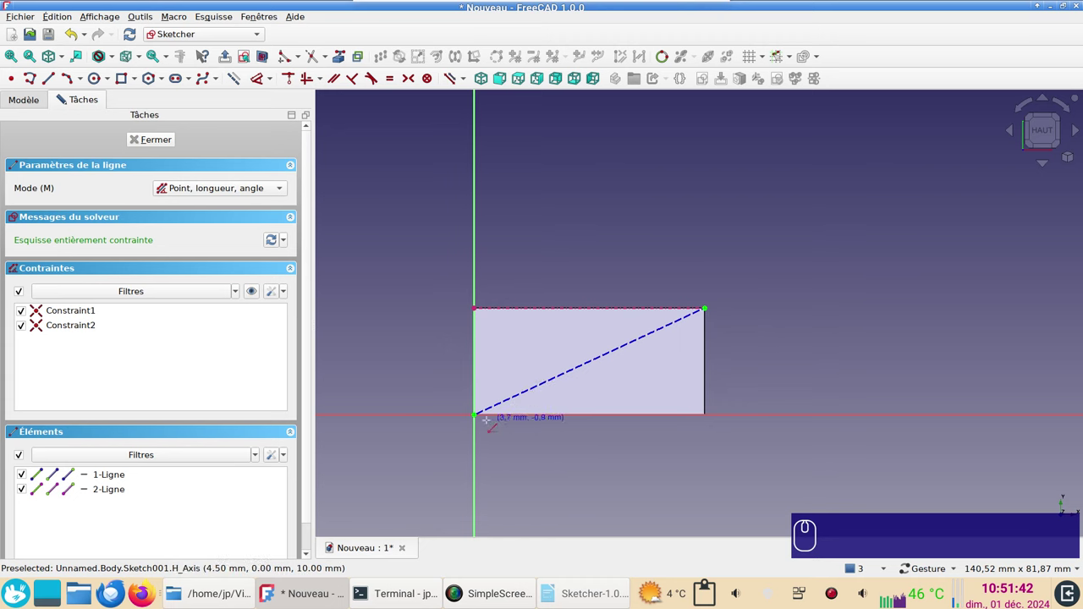
left_click(30, 28)
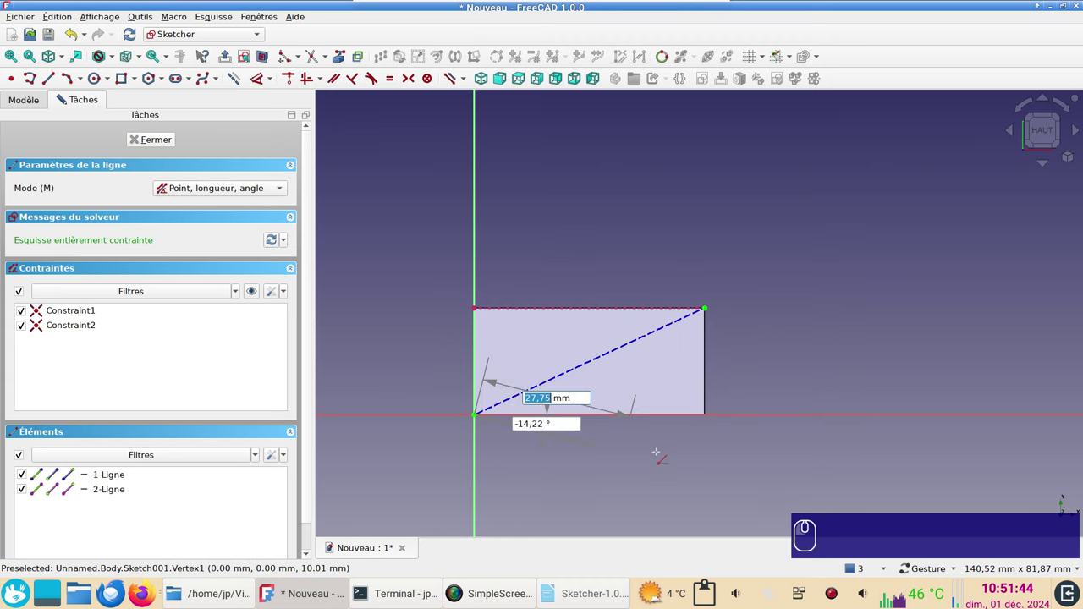
left_click(29, 27)
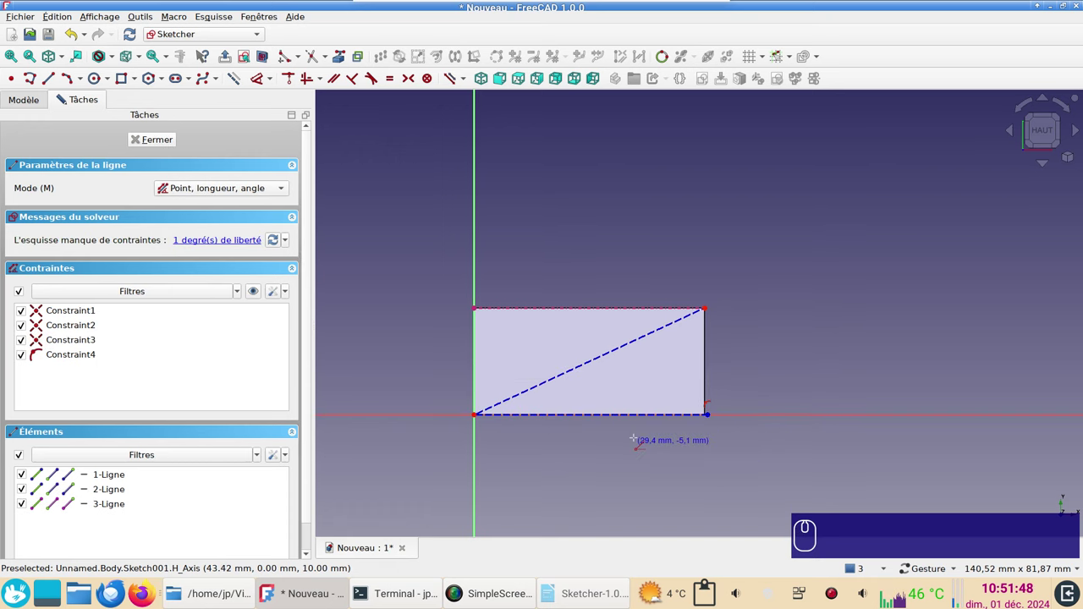
scroll("up", 3)
scroll("down", 3)
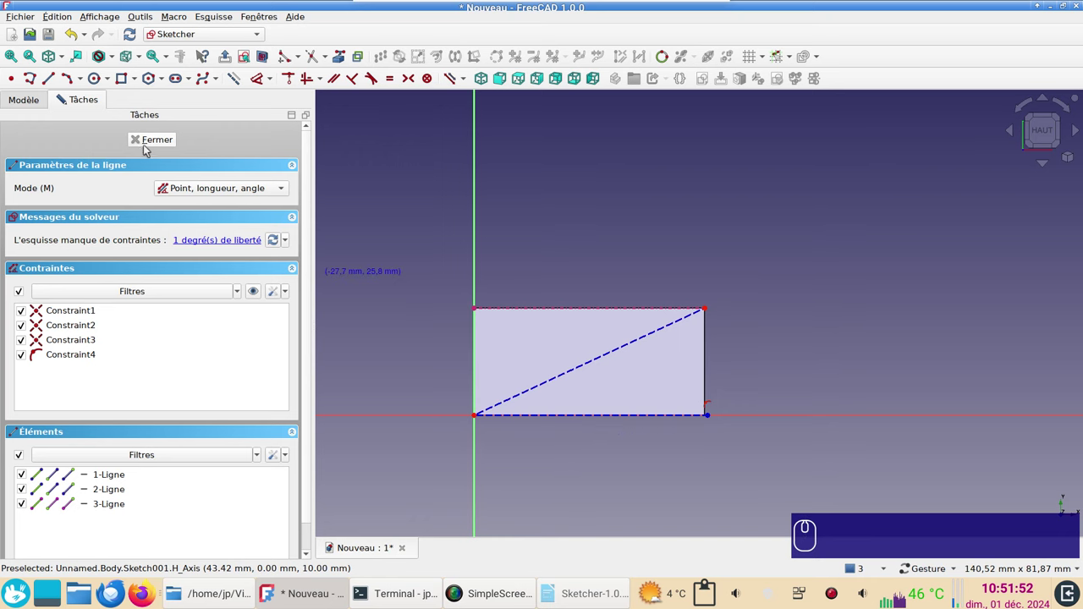
Close the sketch and go to the Sketcher Apparence page of the Preferences.
left_click(153, 141)
left_click(29, 27)
left_click(134, 299)
left_click(344, 372)
left_click(351, 321)
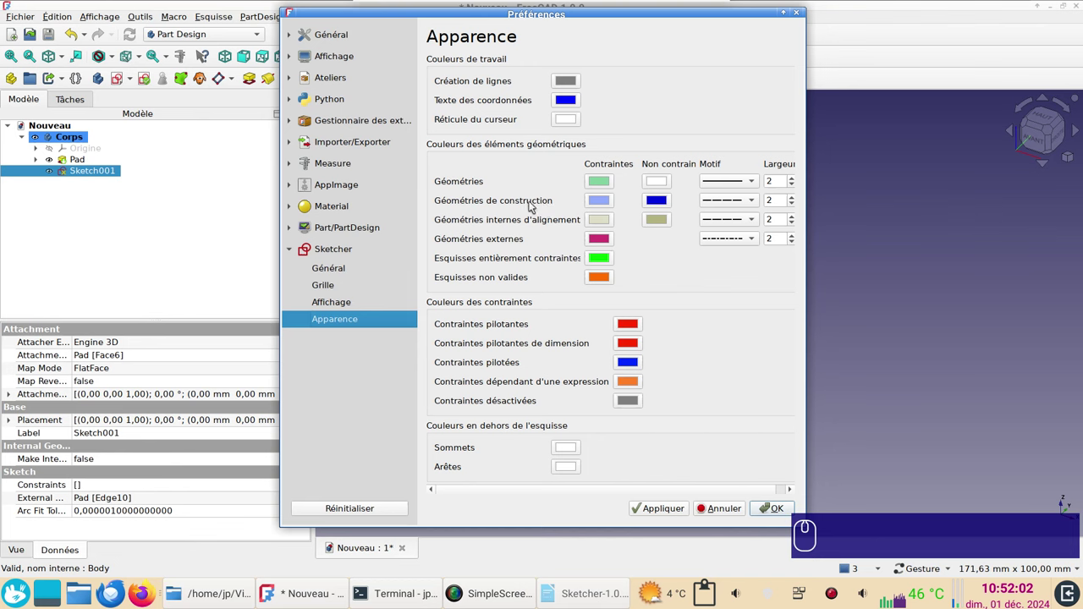
Set the construction geometry line width to 4, apply it, and reopen the sketch for editing.
left_click(793, 201)
scroll("up", 3)
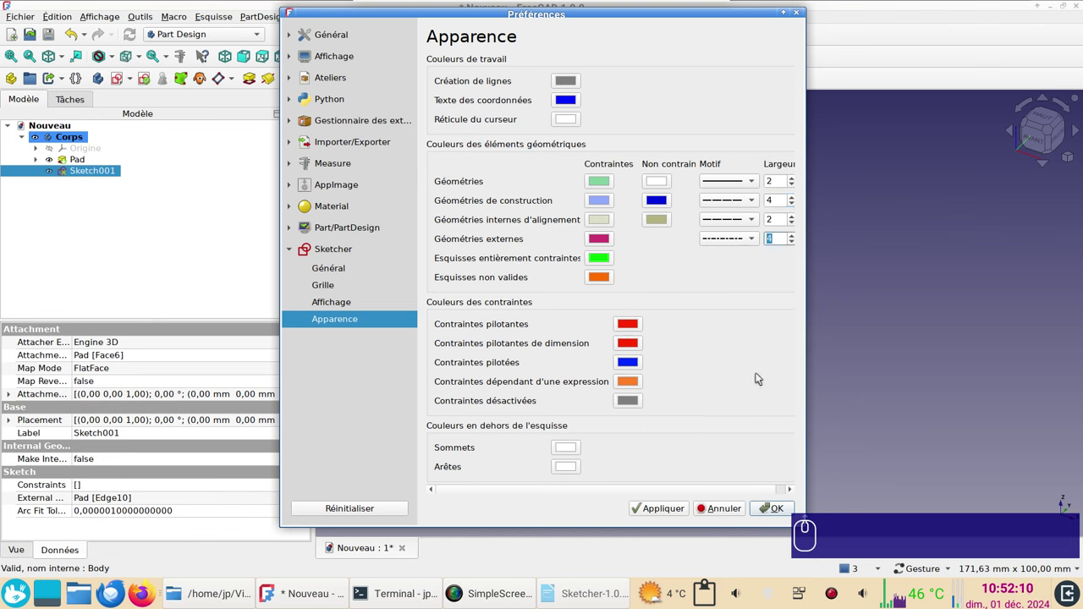
left_click(669, 515)
left_click(659, 579)
left_click(659, 579)
left_click(81, 176)
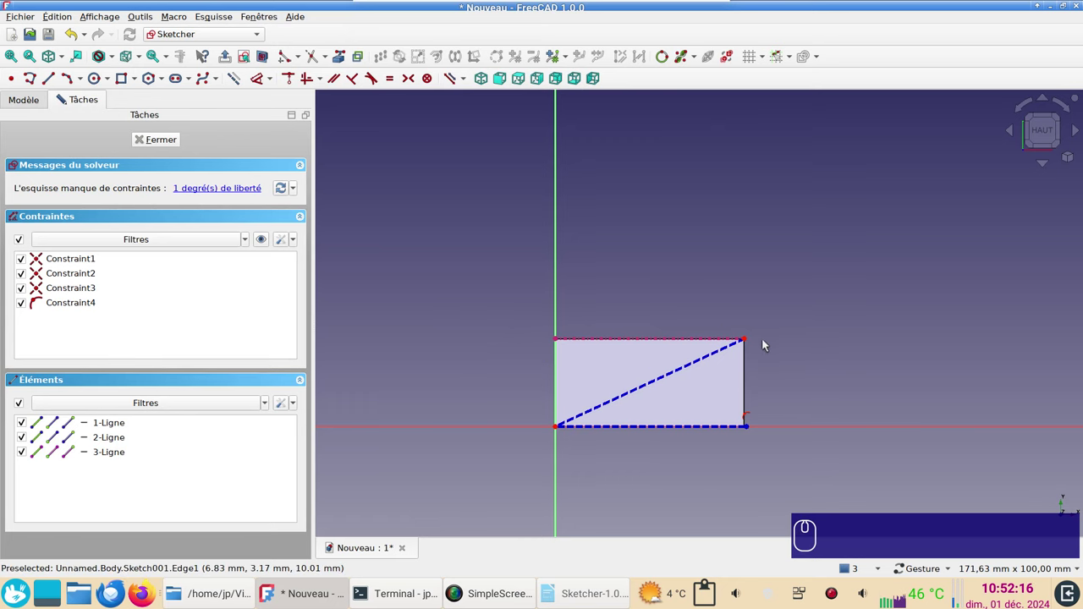
scroll("up", 3)
scroll("down", 3)
Add a horizontal distance dimension of about 44.6 mm to the triangle's sloped edge.
left_click(660, 579)
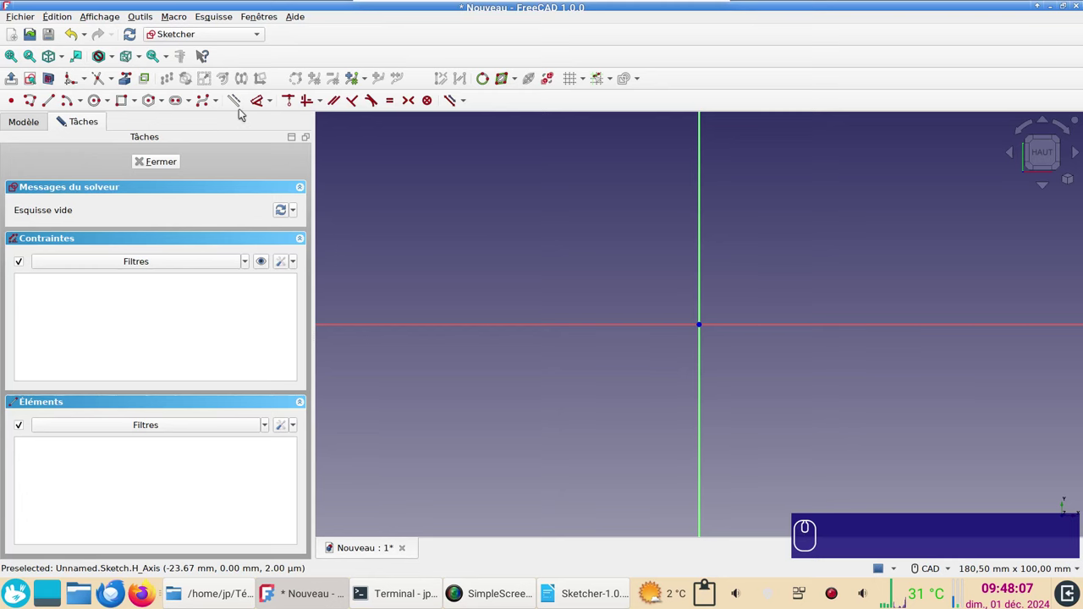
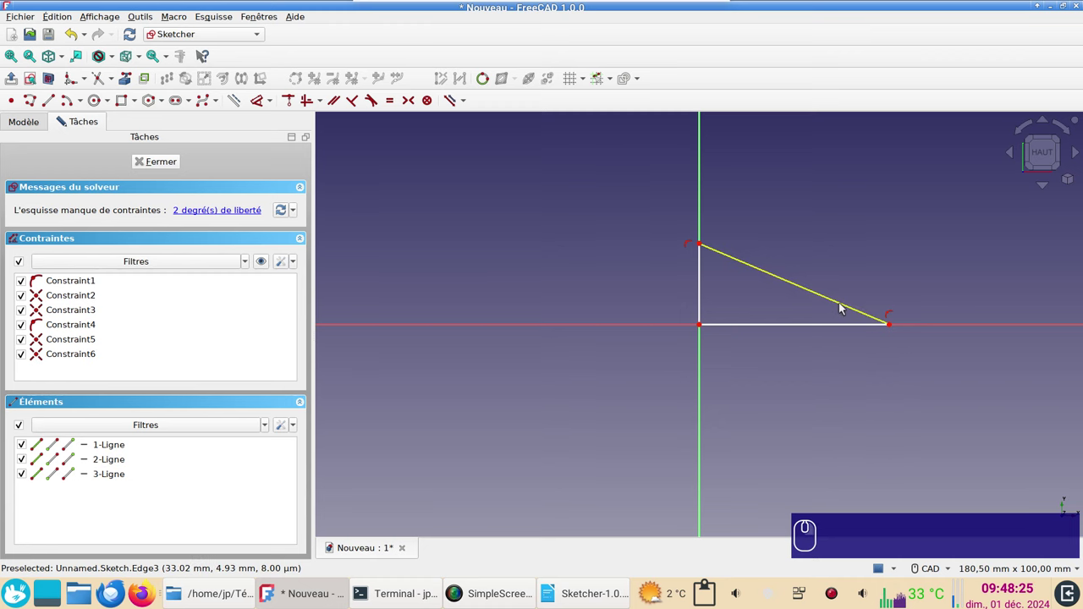
left_click(844, 306)
left_click(264, 103)
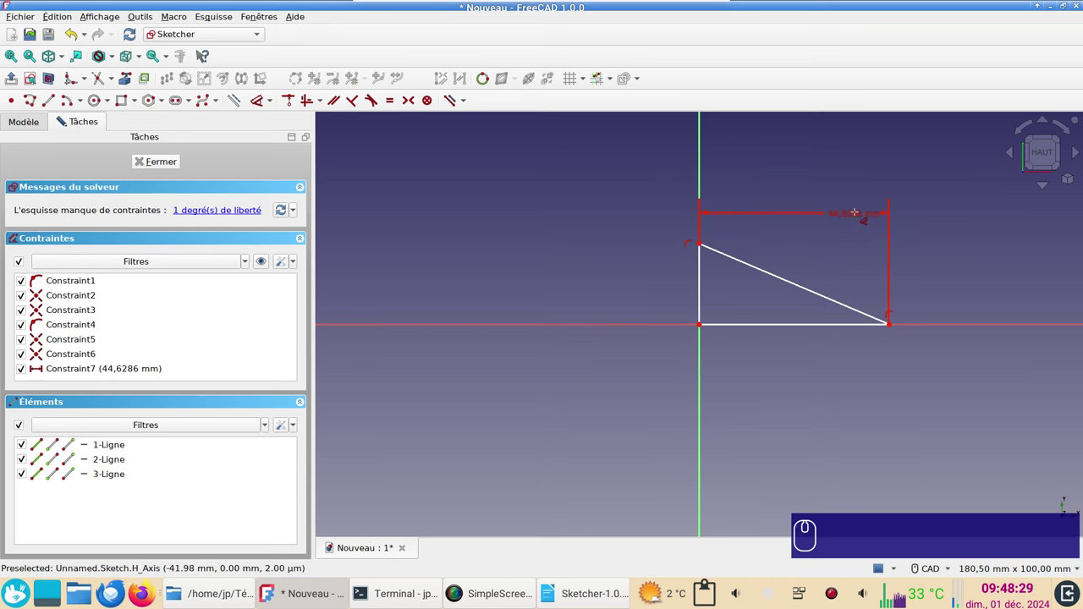
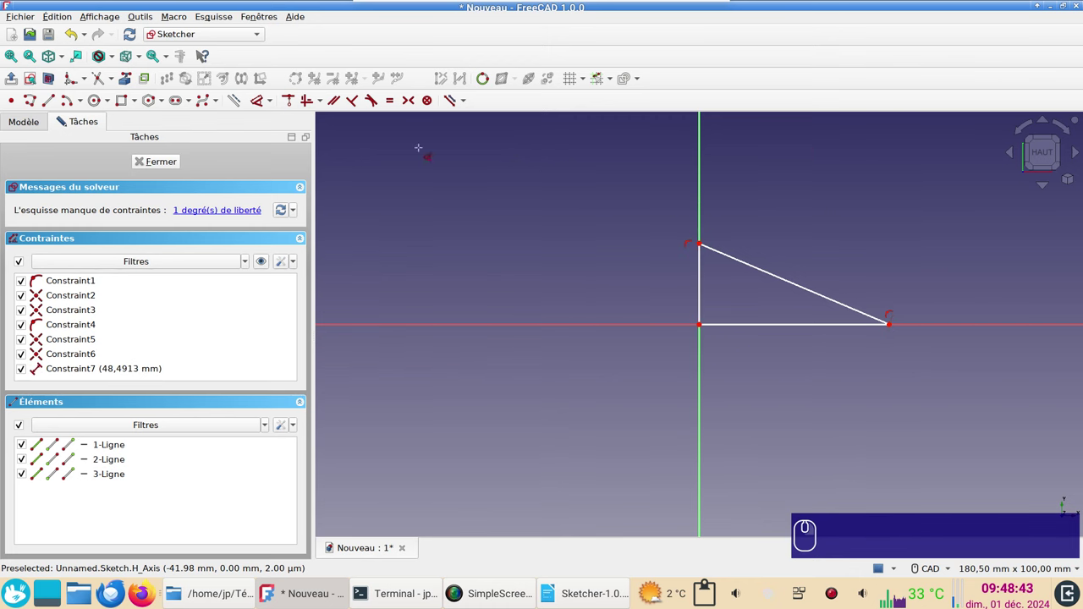
left_click(275, 106)
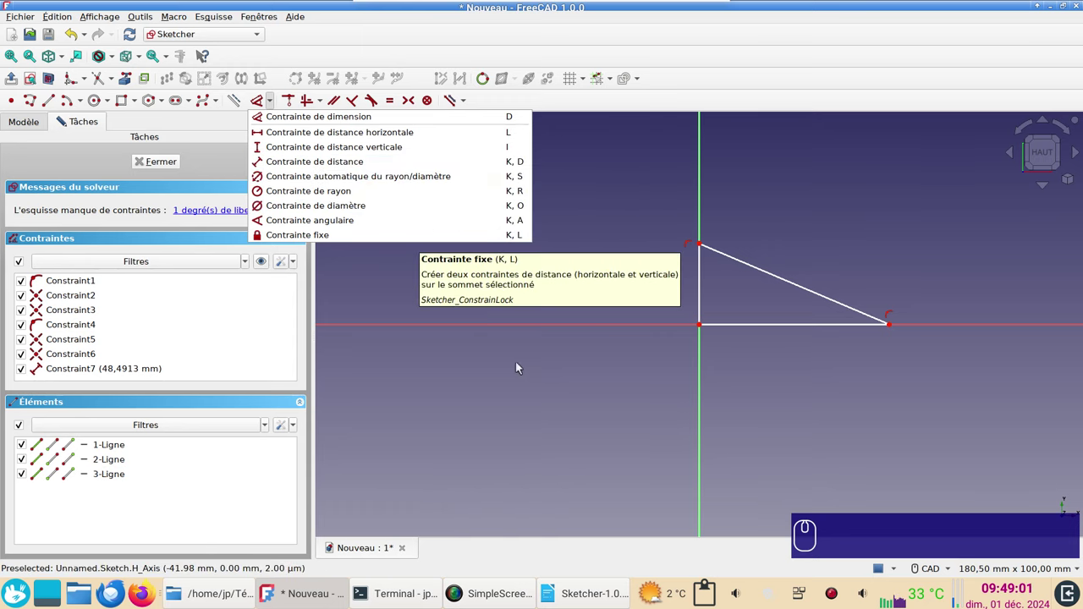
left_click(867, 494)
Add a vertical distance of about 19 mm for the triangle's top corner.
left_click(894, 326)
left_click(703, 245)
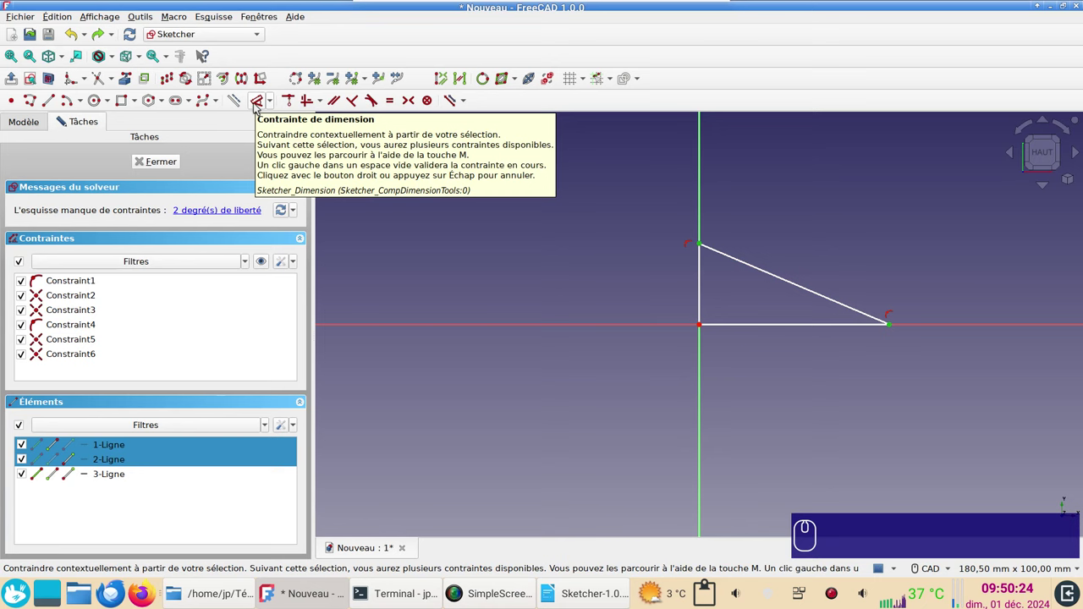
left_click(703, 316)
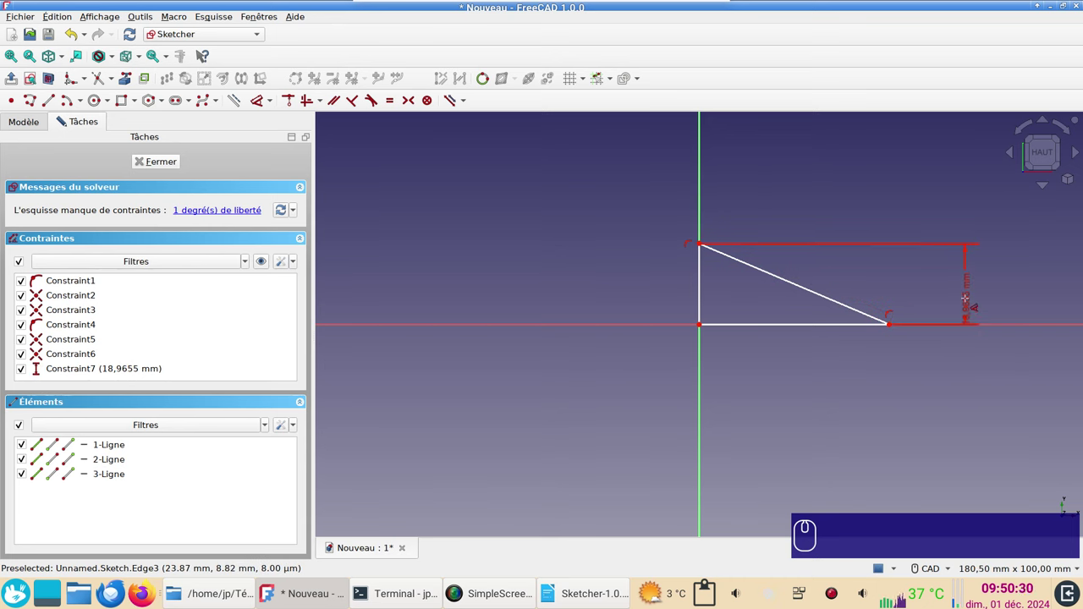
right_click(703, 317)
right_click(703, 317)
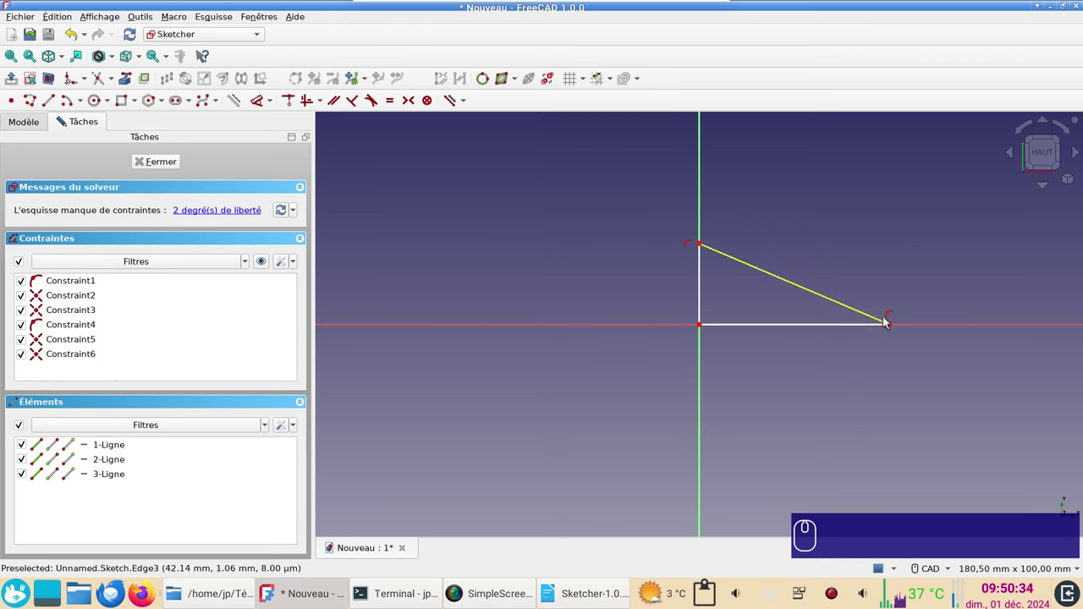
Apply Contrainte fixe to the top corner so the sketch is fully constrained.
left_click(894, 326)
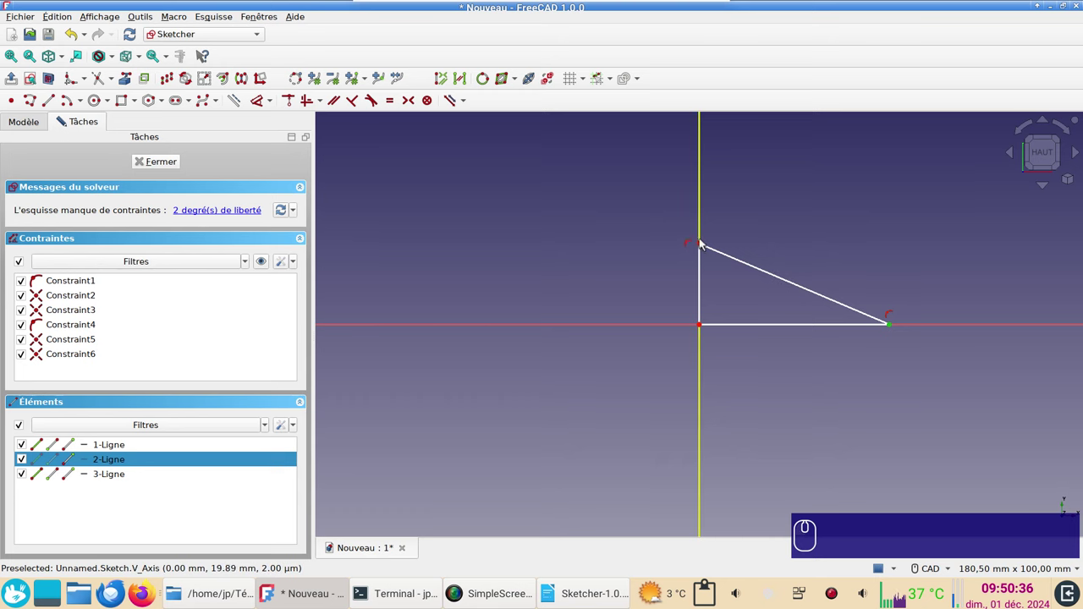
left_click(703, 244)
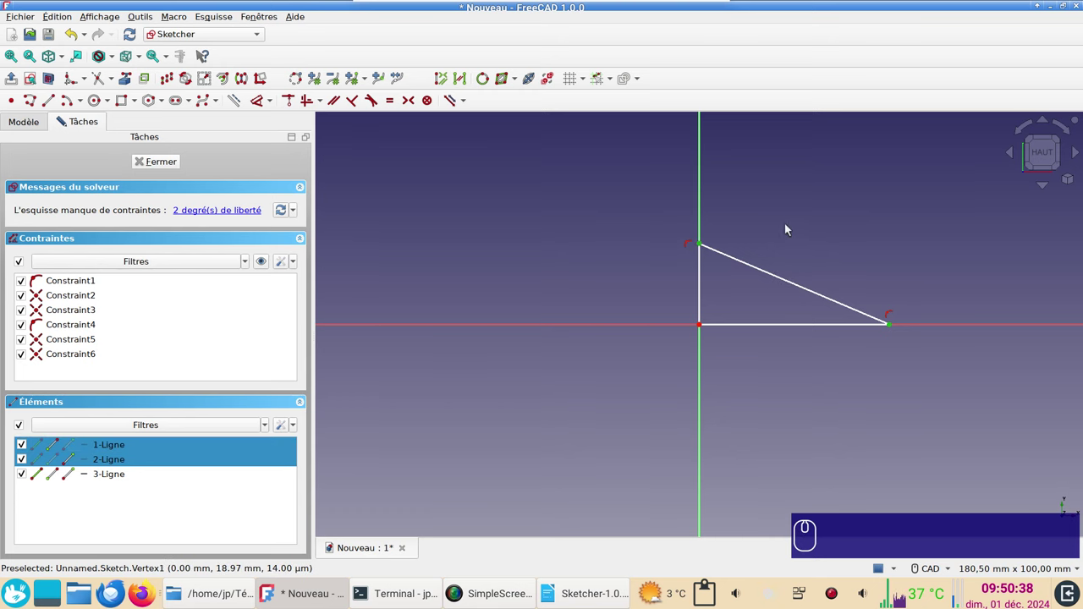
left_click(276, 103)
left_click(276, 104)
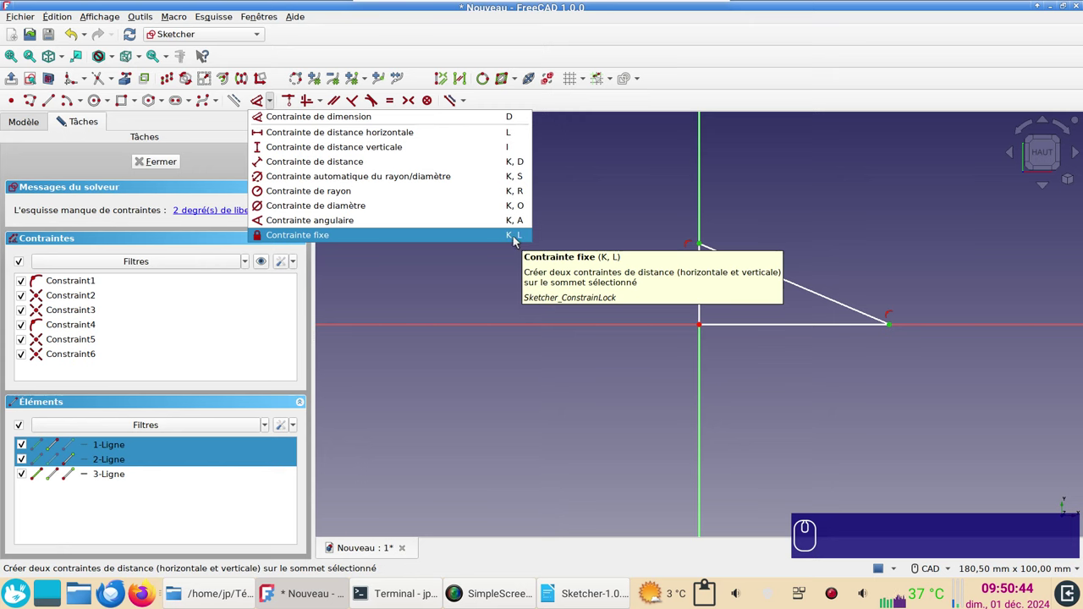
left_click(508, 238)
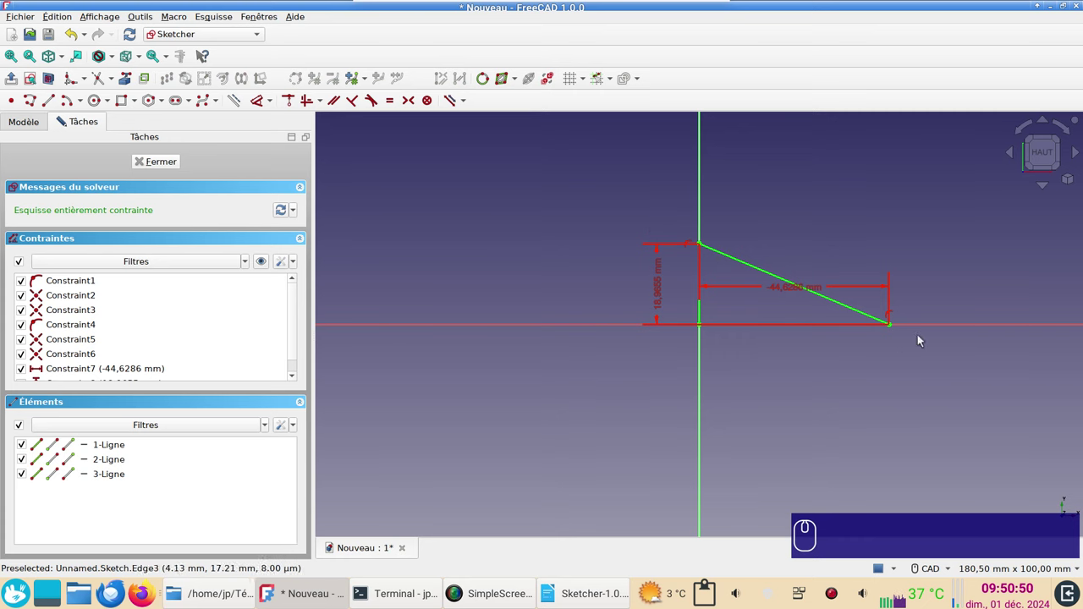
key("Delete")
left_click(475, 197)
left_click(275, 106)
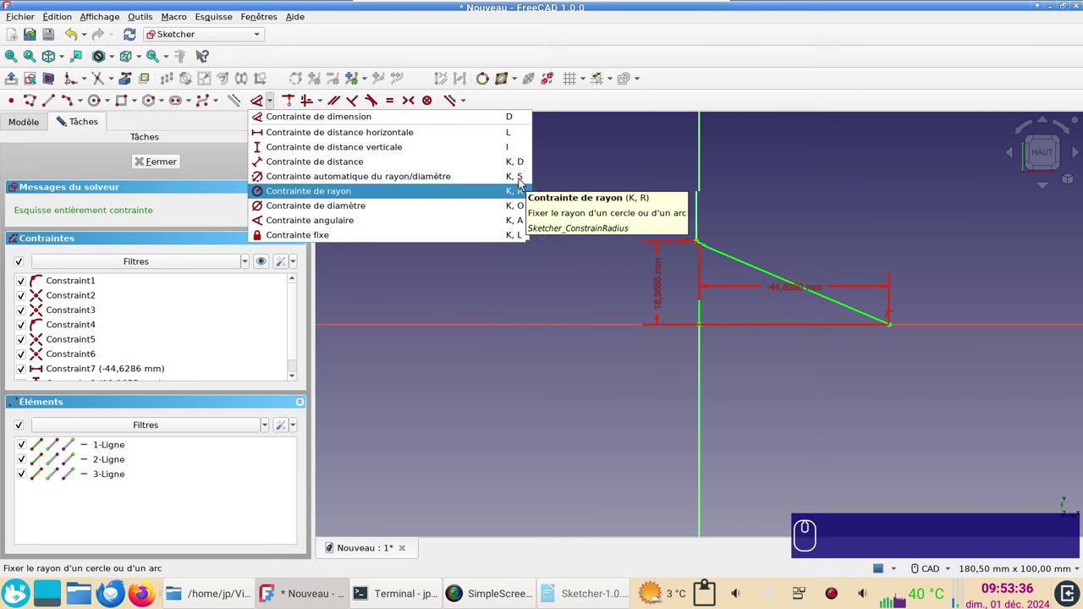
Draw a three-point arc from the top corner to a point on the sloped edge, bulging over it.
left_click(30, 28)
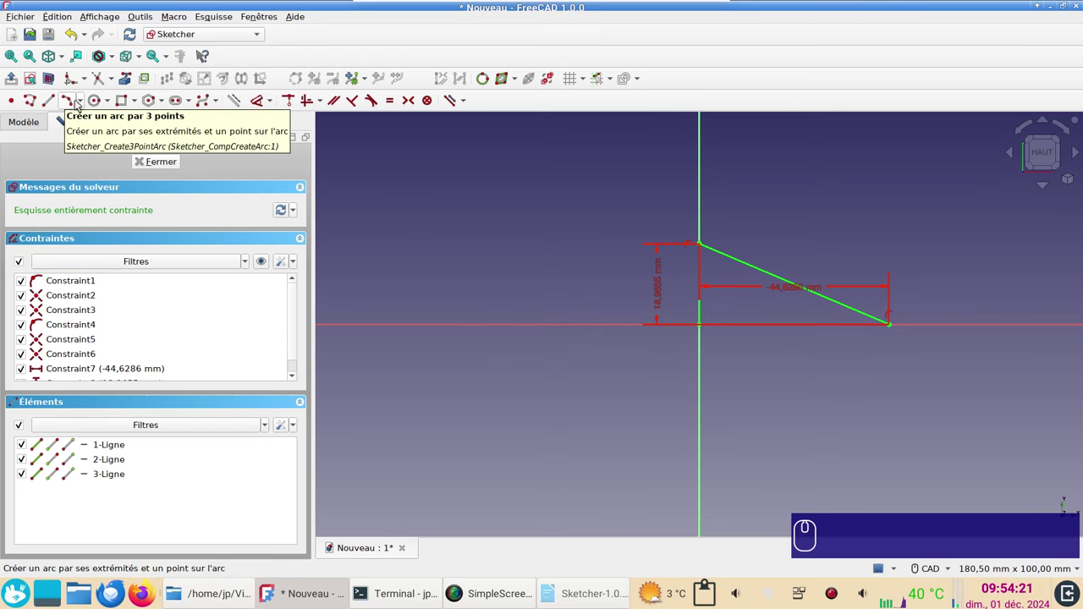
left_click_drag(30, 28, 30, 28)
left_click(29, 28)
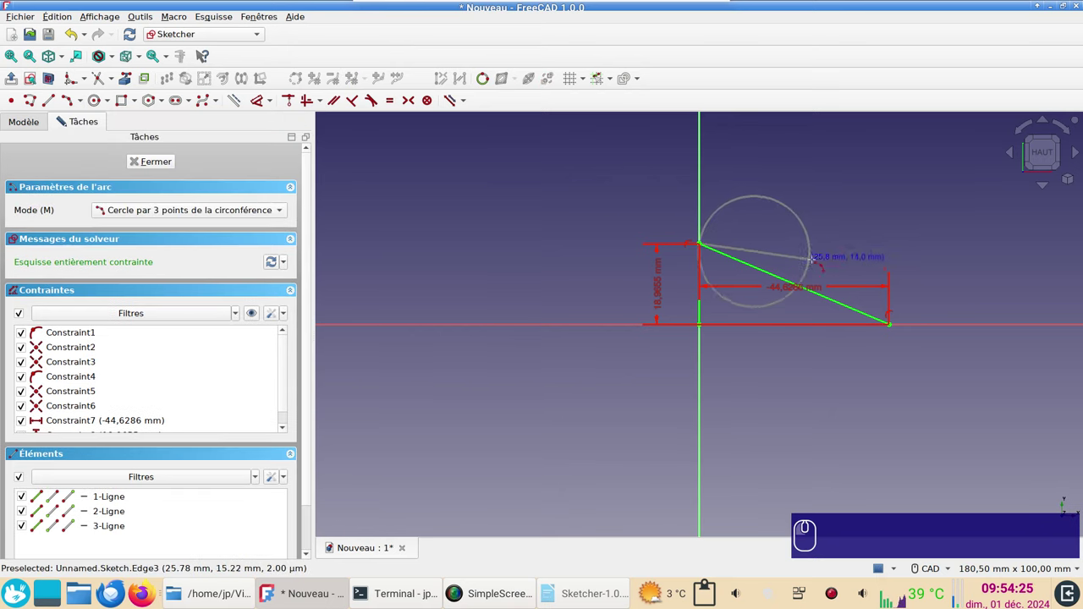
left_click_drag(29, 28, 30, 28)
left_click_drag(30, 27, 30, 28)
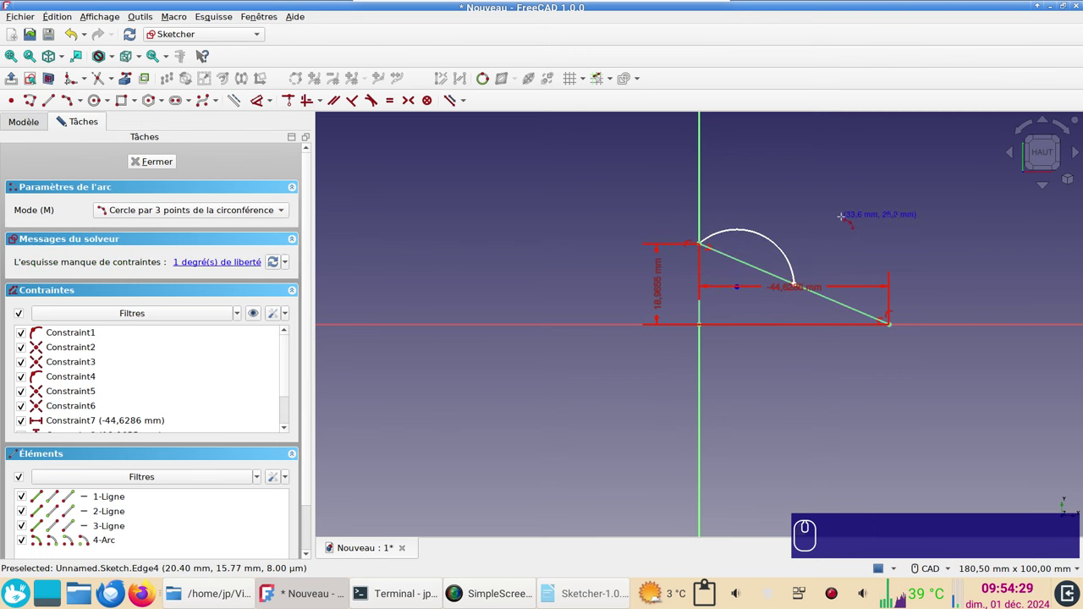
right_click(29, 28)
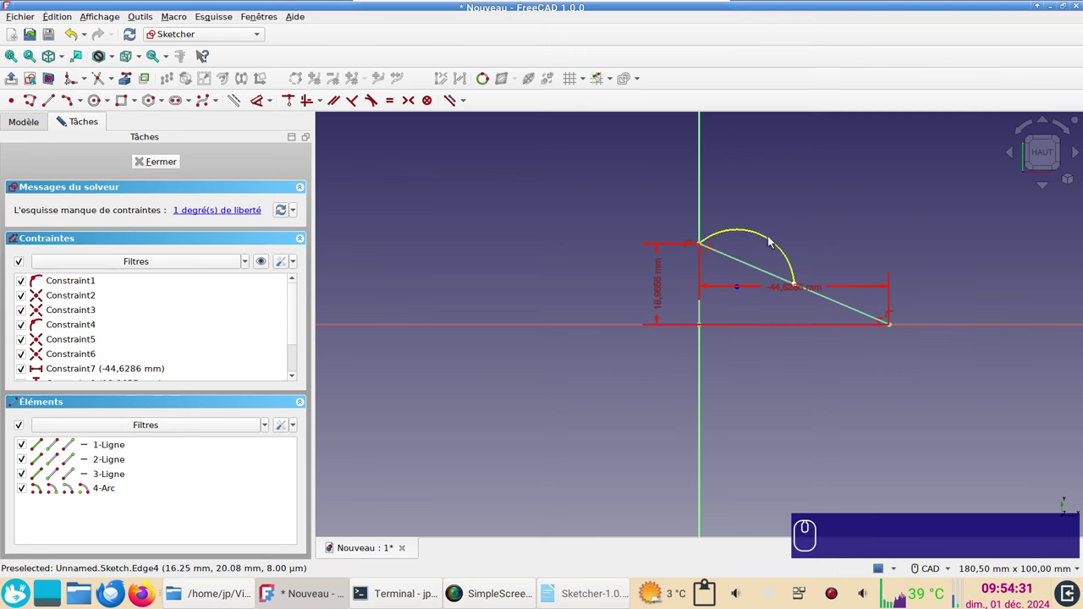
Dimension the arc, cycling with M to the arc-length mode, and place it.
left_click(29, 28)
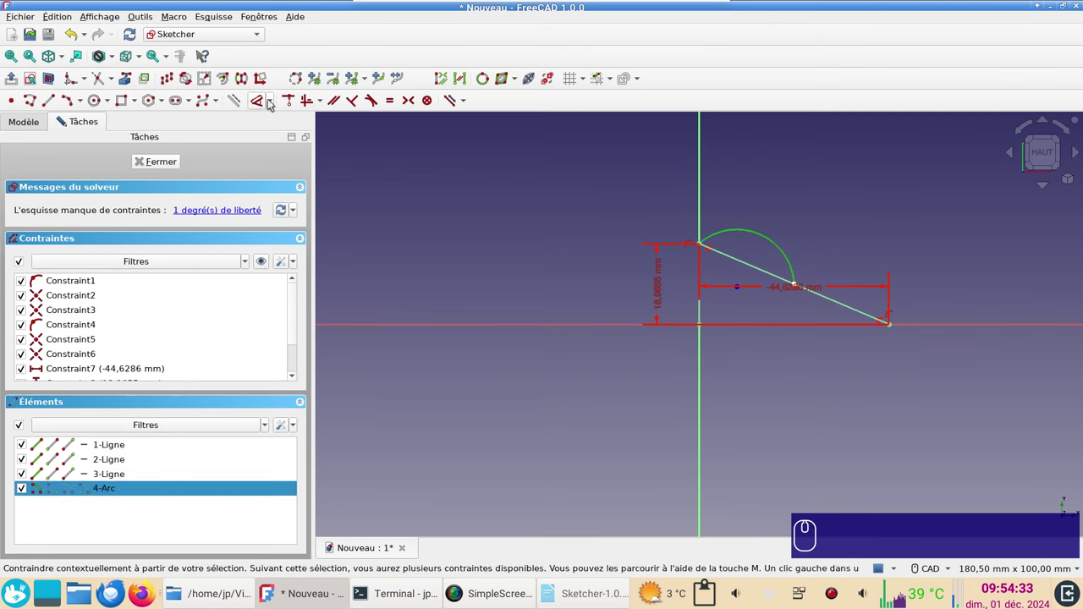
left_click(29, 28)
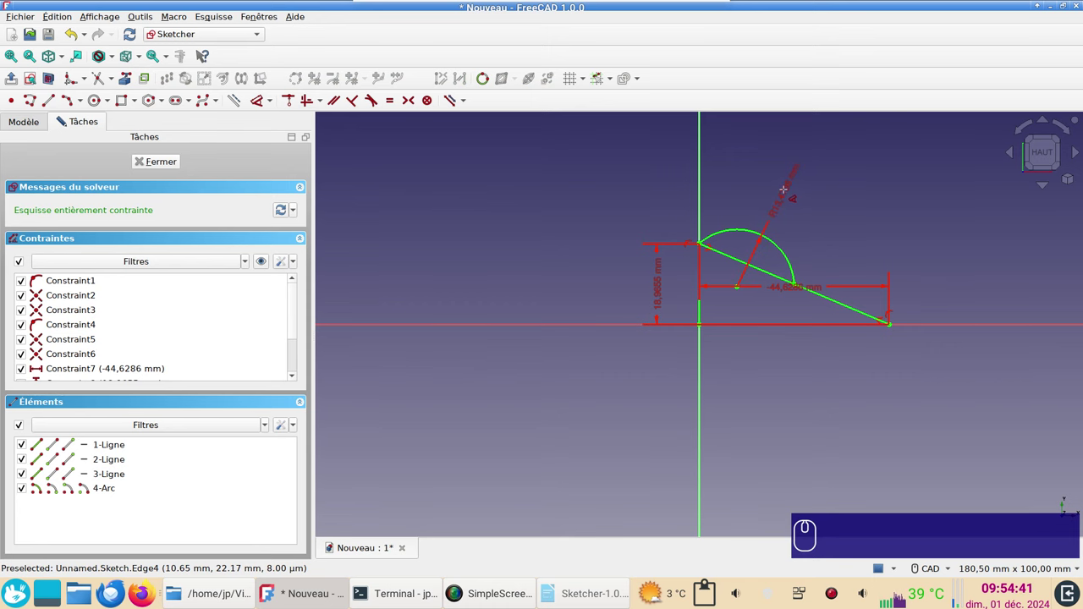
key("m")
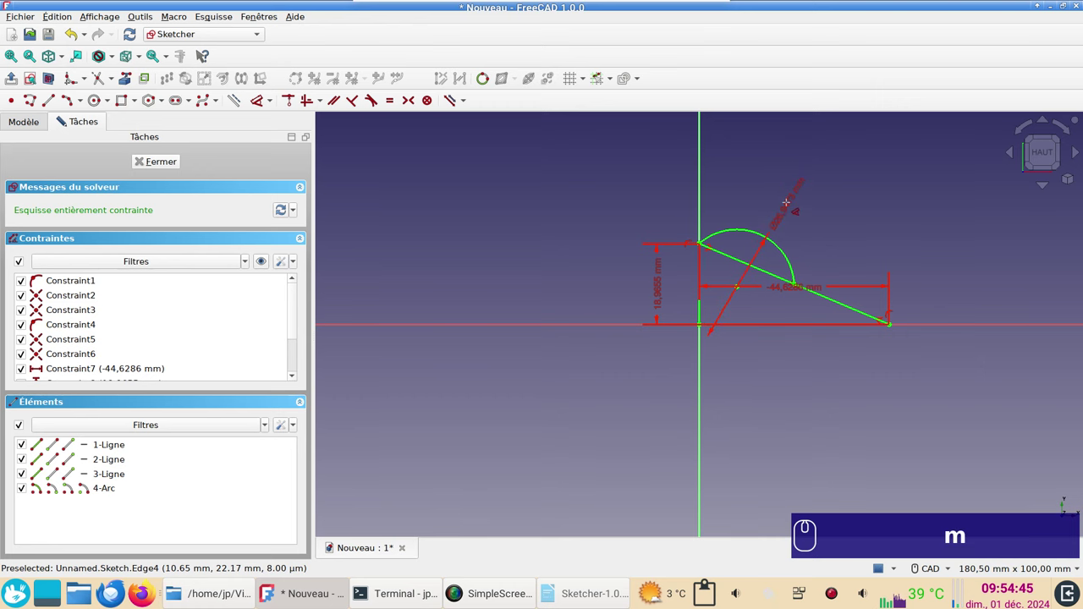
key("m")
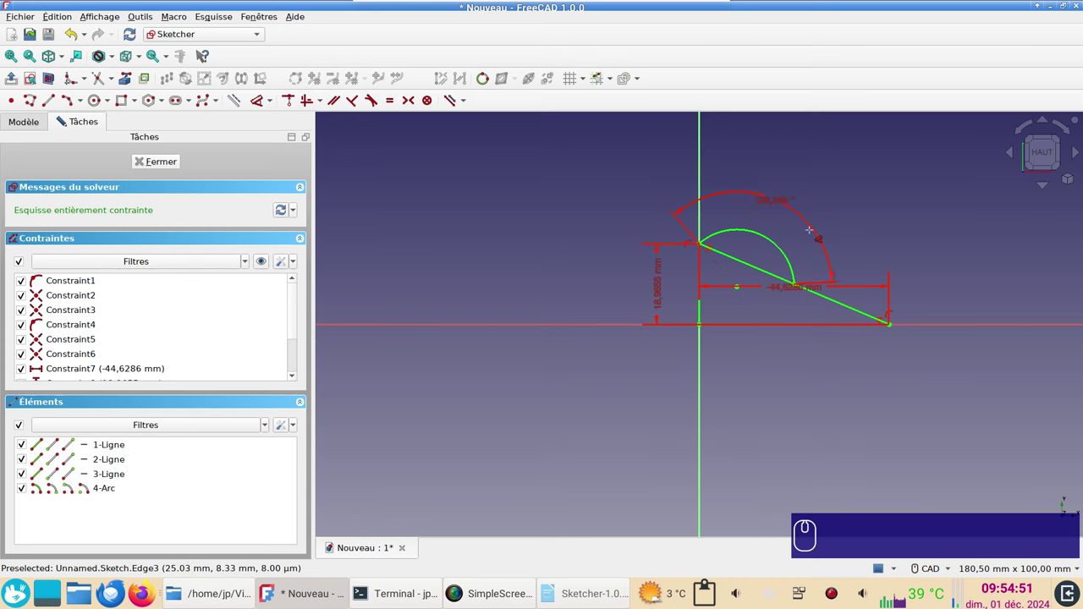
key("m")
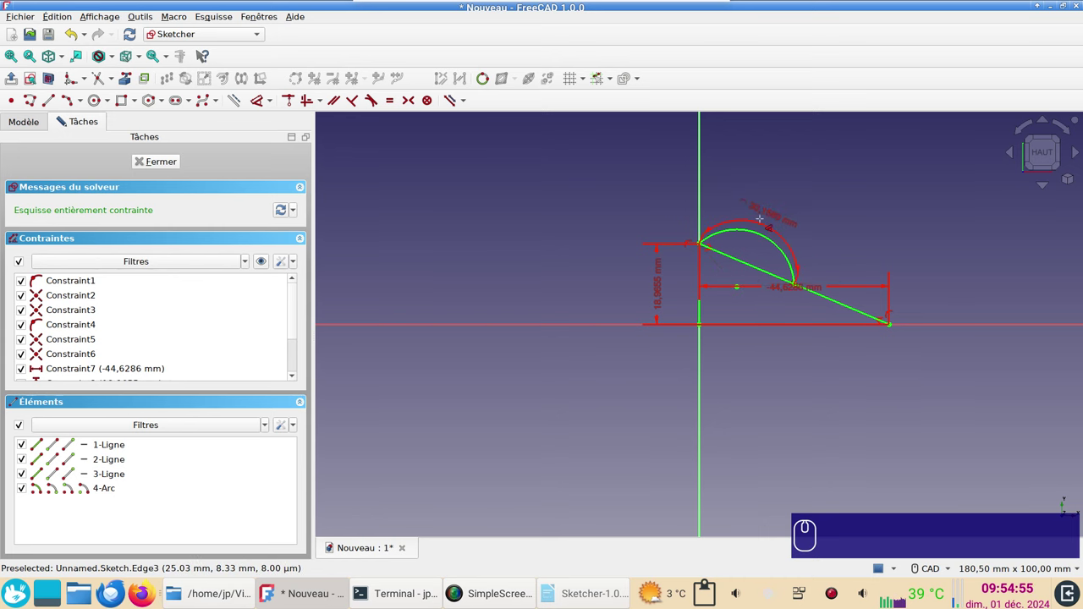
left_click(30, 28)
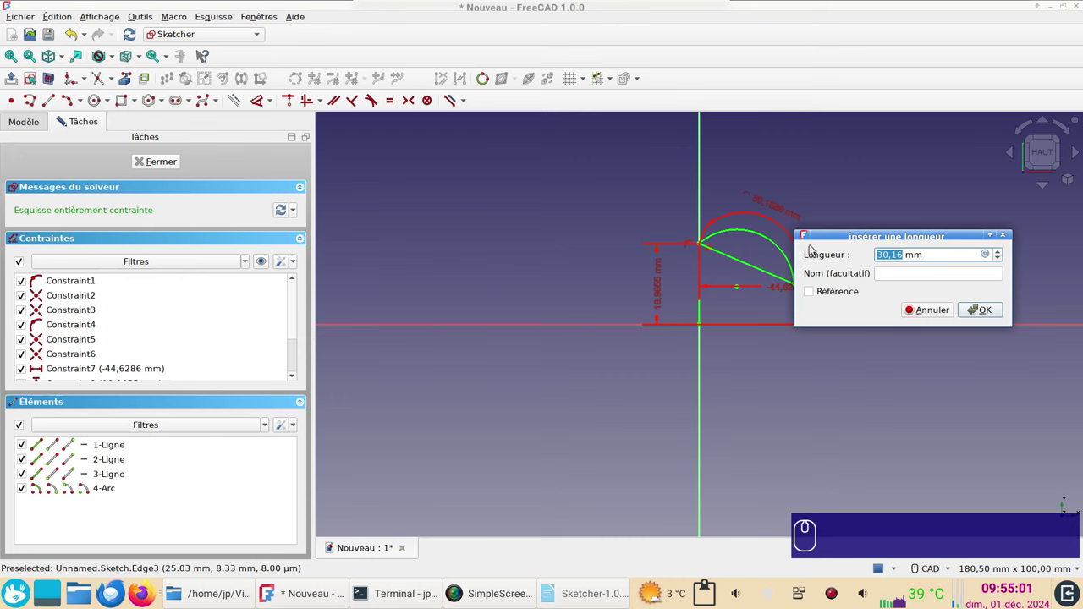
Enter 30 mm for the arc length and recentre the sketch in the view.
key("KP_3")
key("KP_0")
key("Return")
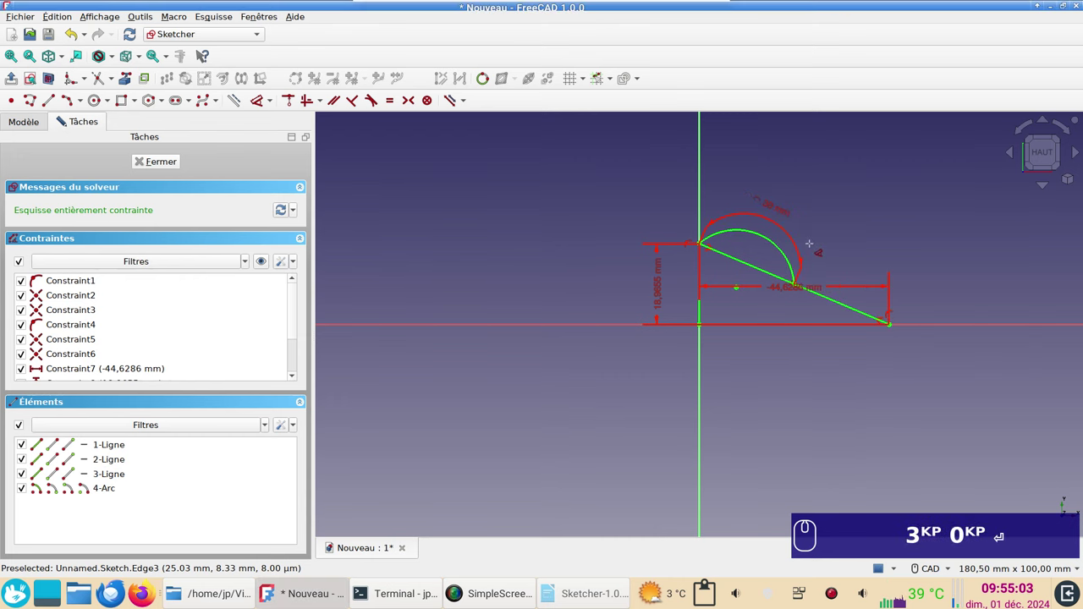
scroll("up", 3)
left_click_drag(29, 28, 865, 266)
right_click(865, 266)
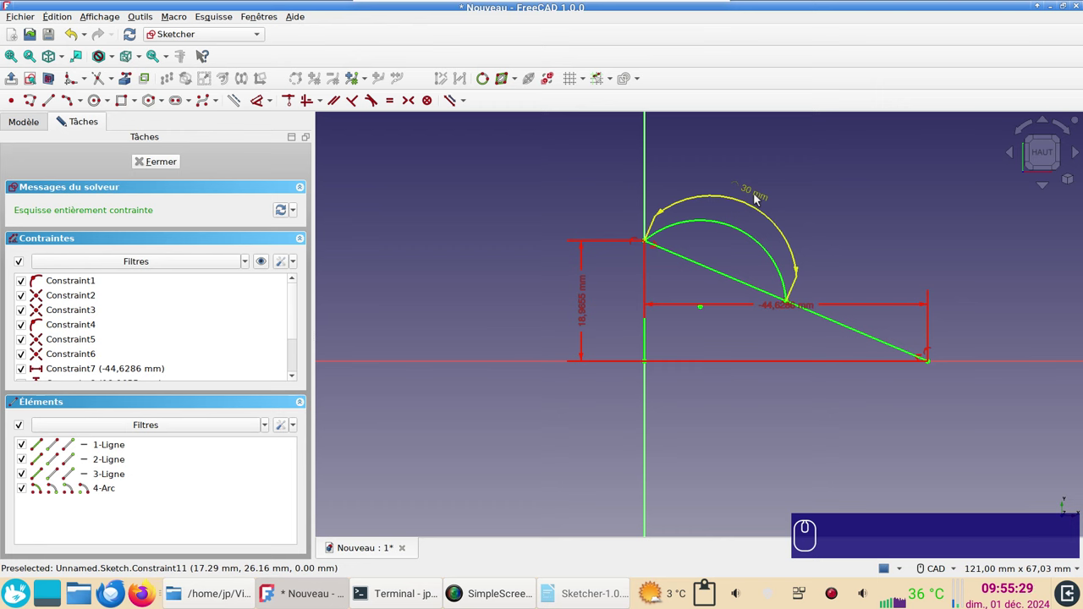
Switch to construction mode and begin the dashed lines of a small triangle under the arc's end point.
left_click(822, 487)
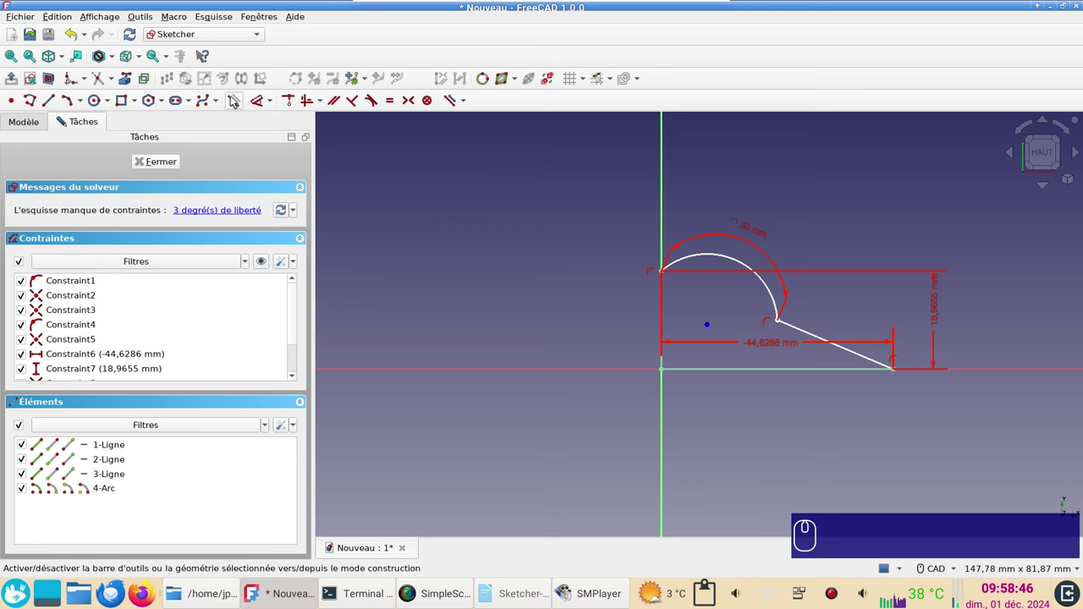
double_click(236, 100)
left_click(40, 102)
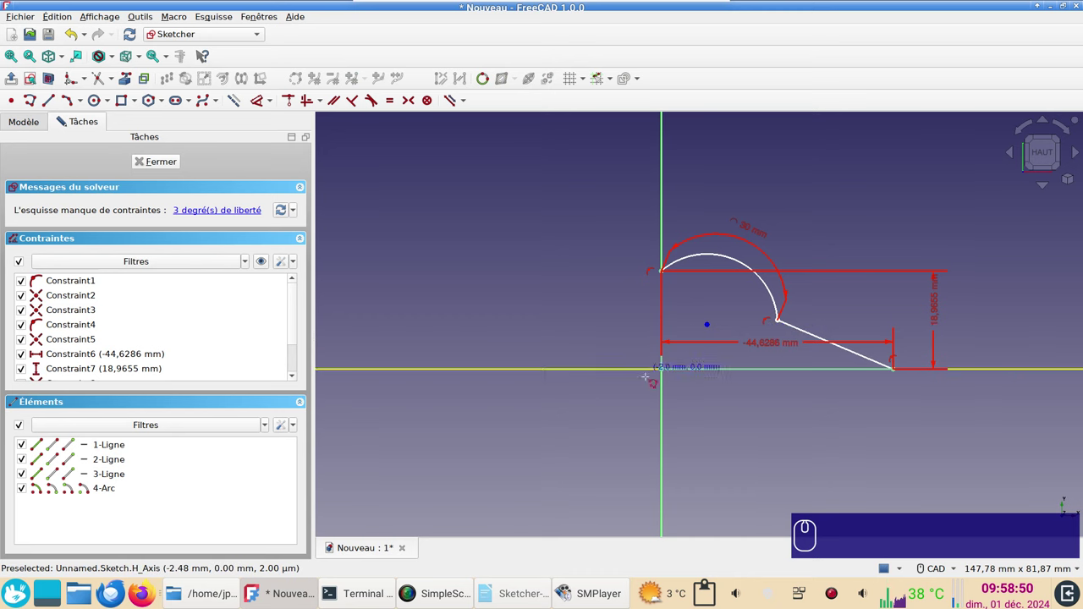
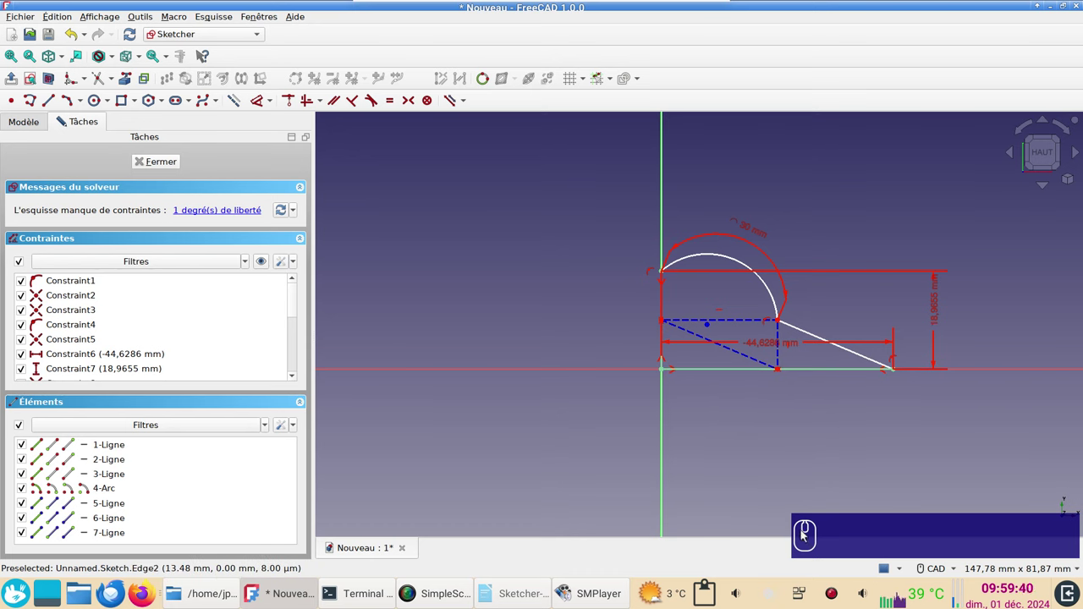
Constrain the angle between the sloped edge and the base at about 22.6°, fully constraining the sketch.
left_click(857, 487)
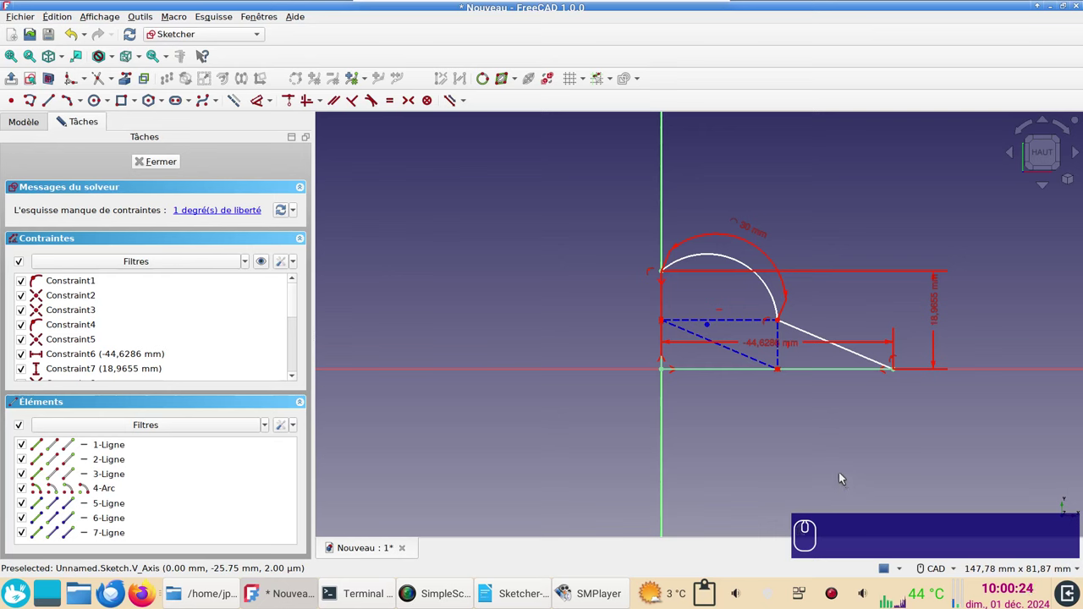
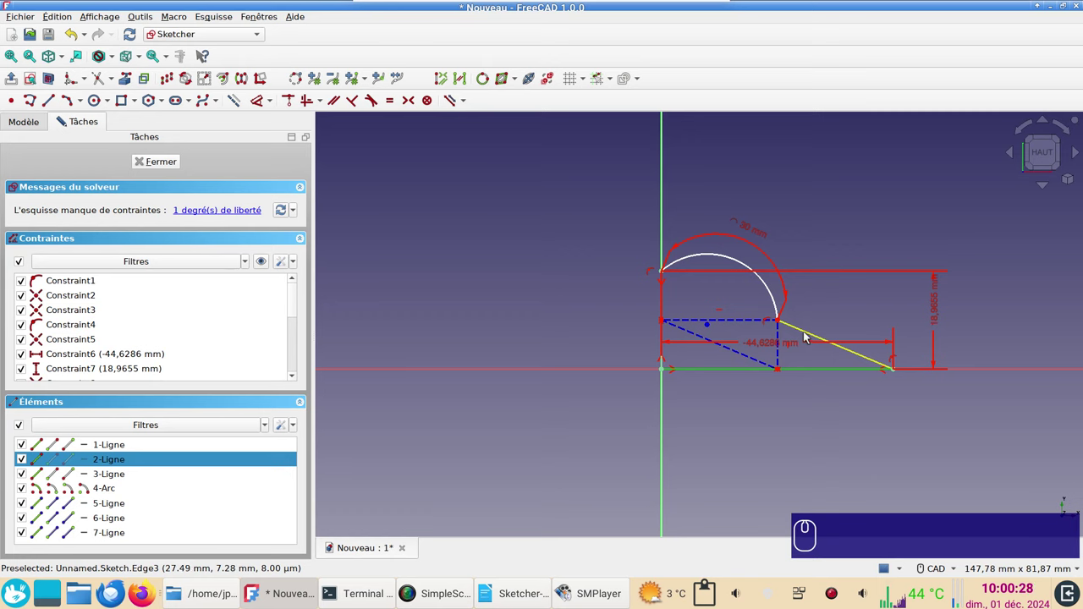
left_click_drag(808, 334, 780, 313)
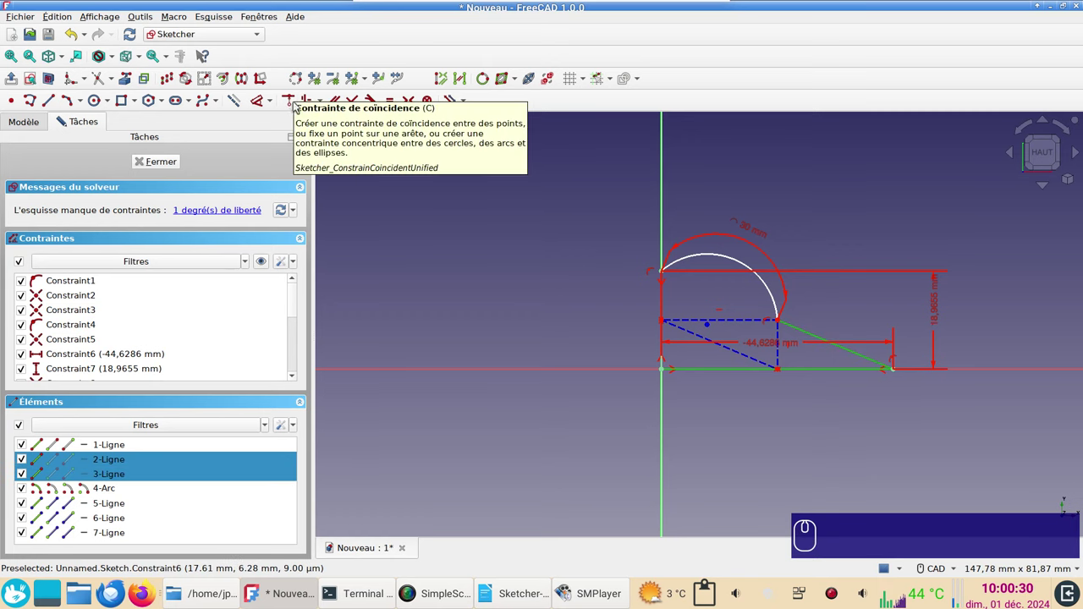
left_click_drag(780, 313, 442, 337)
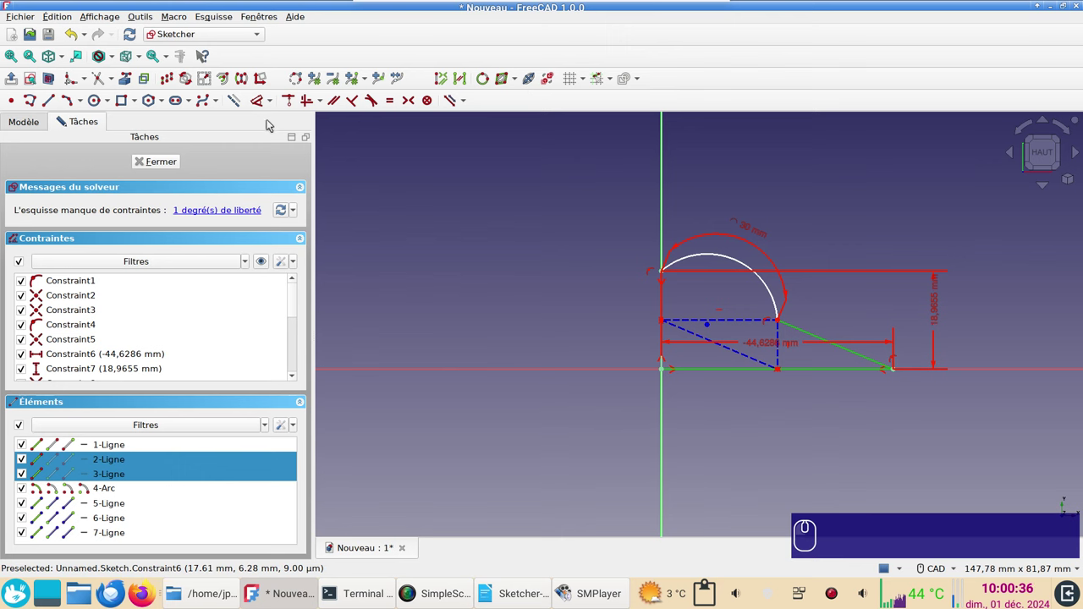
left_click(780, 312)
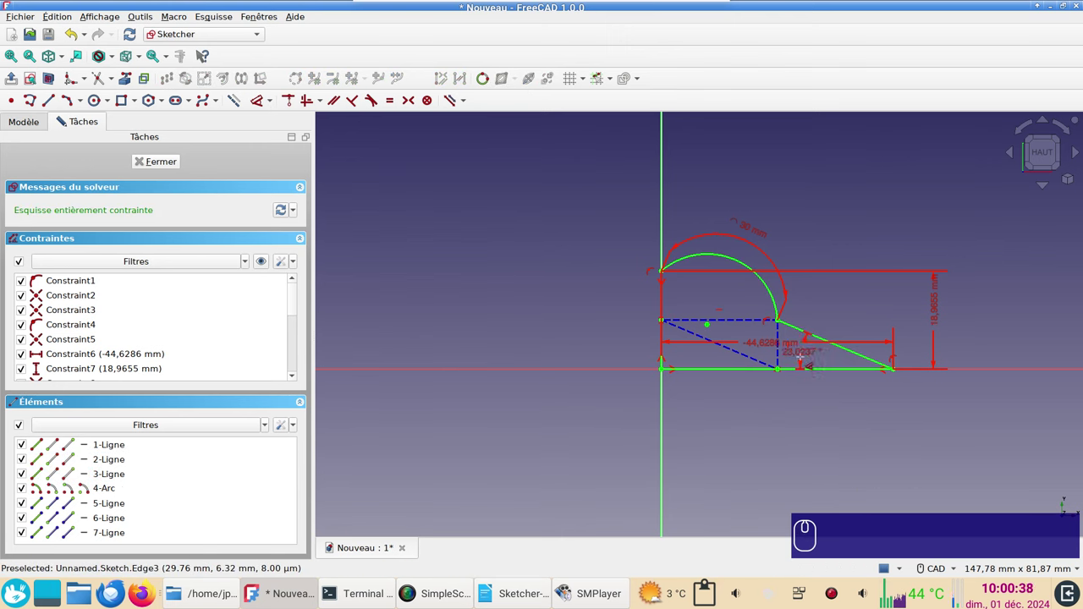